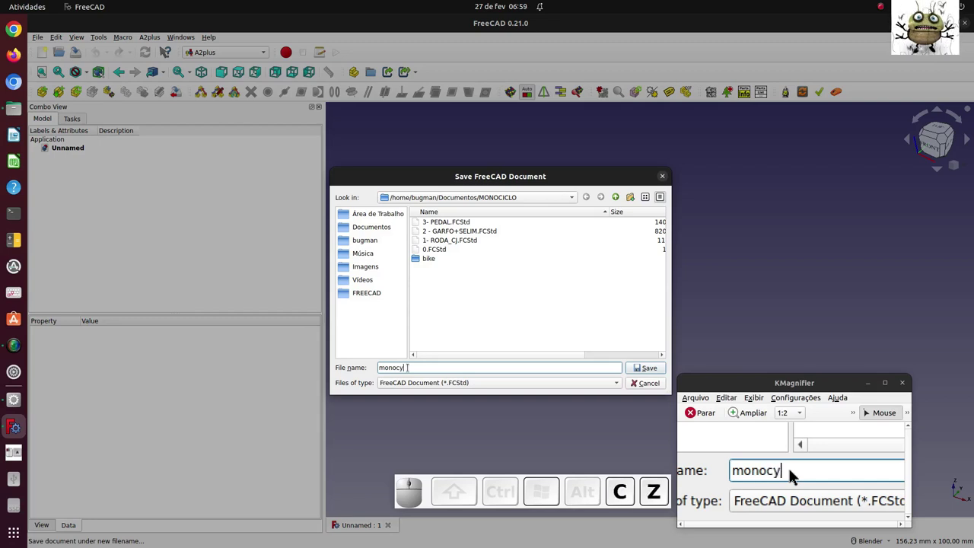
# Step: Save the document as monocycle in the MONOCICLO folder
pyautogui.press('BackSpace')
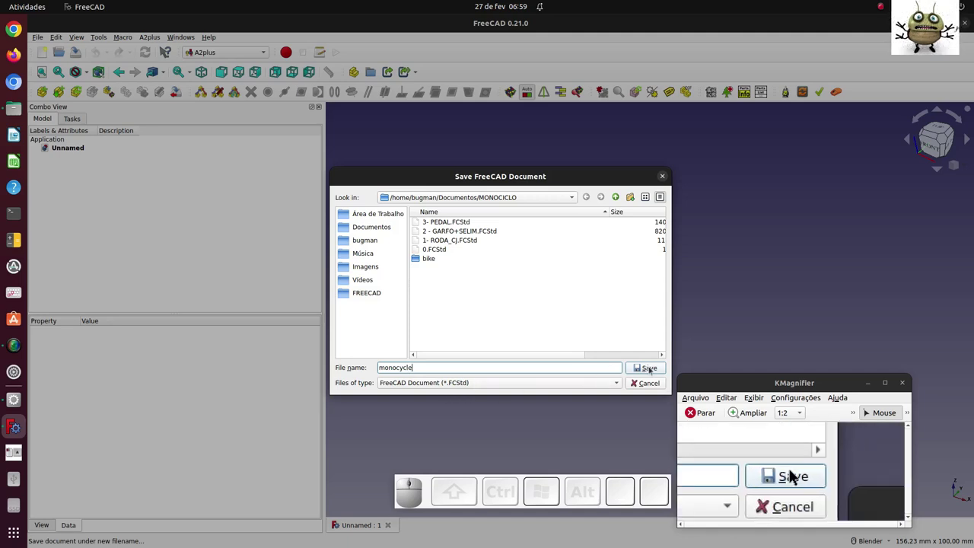
pyautogui.click(800, 475)
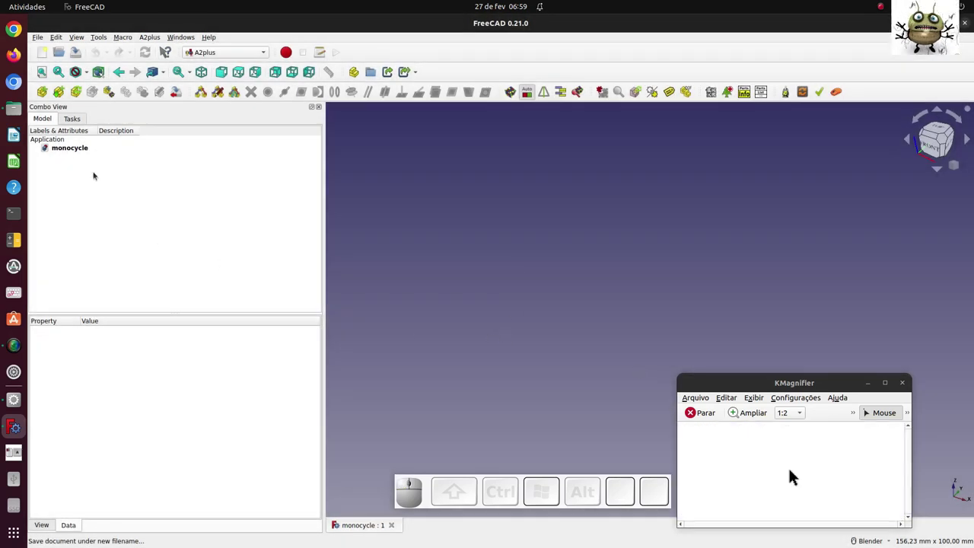
# Step: Import the wheel part from 1- RODA_CJ.FCStd into the document
pyautogui.click(769, 474)
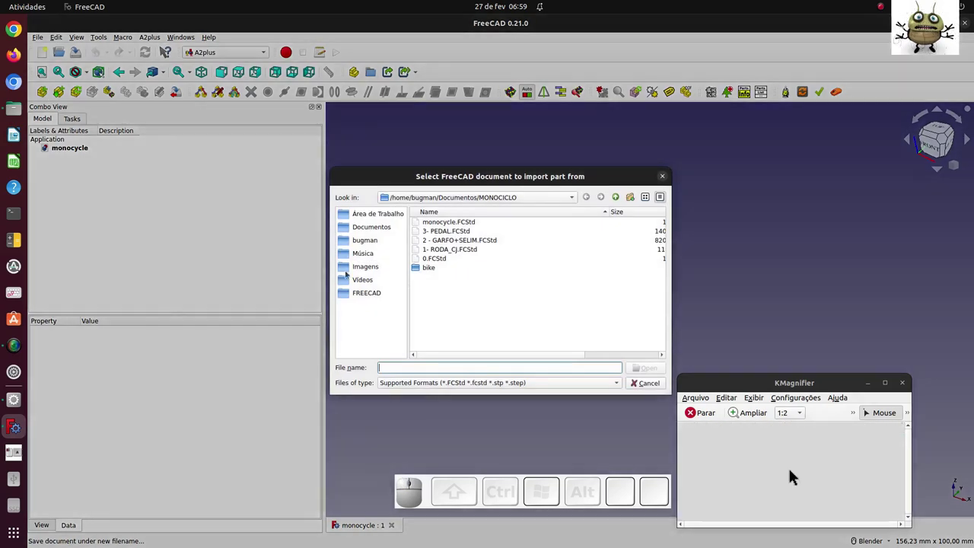
pyautogui.click(796, 473)
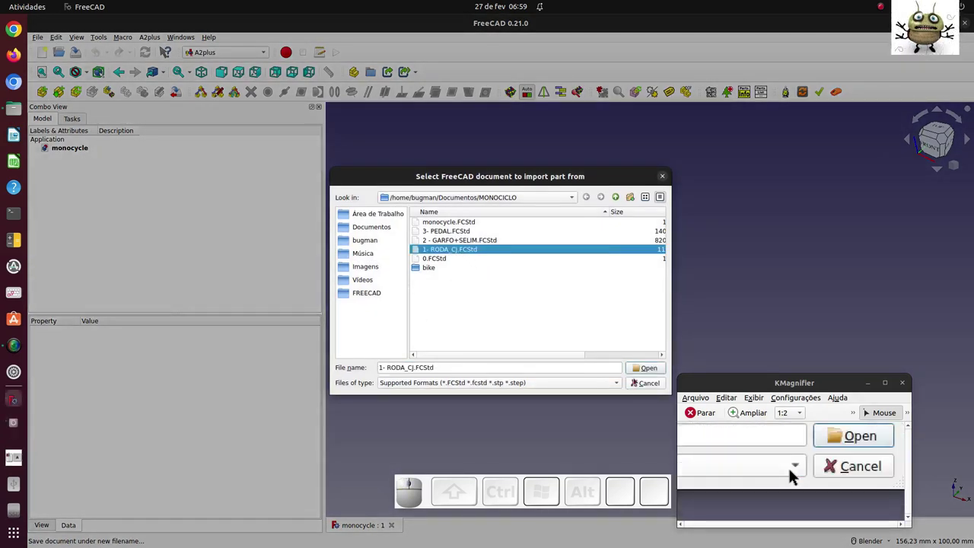
pyautogui.click(796, 473)
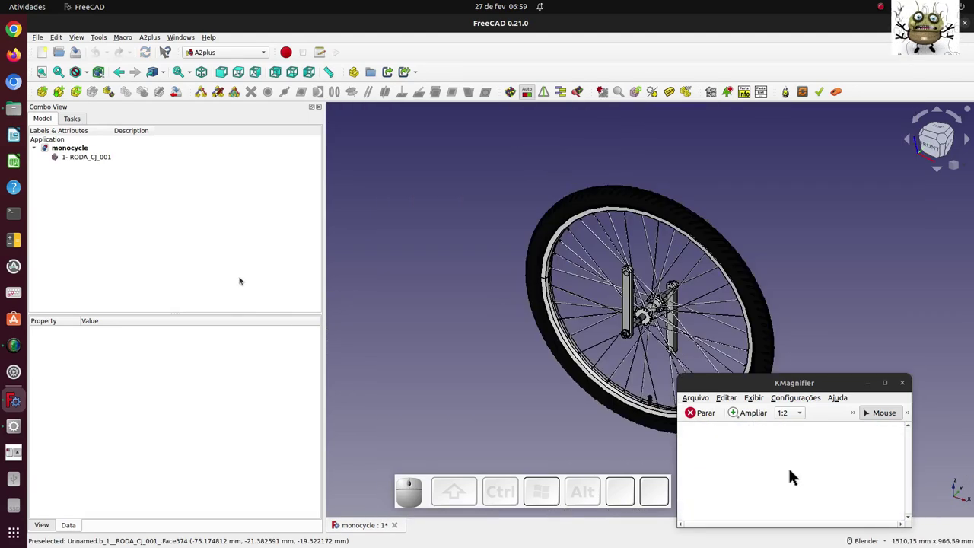
pyautogui.scroll(-3)
pyautogui.scroll(3)
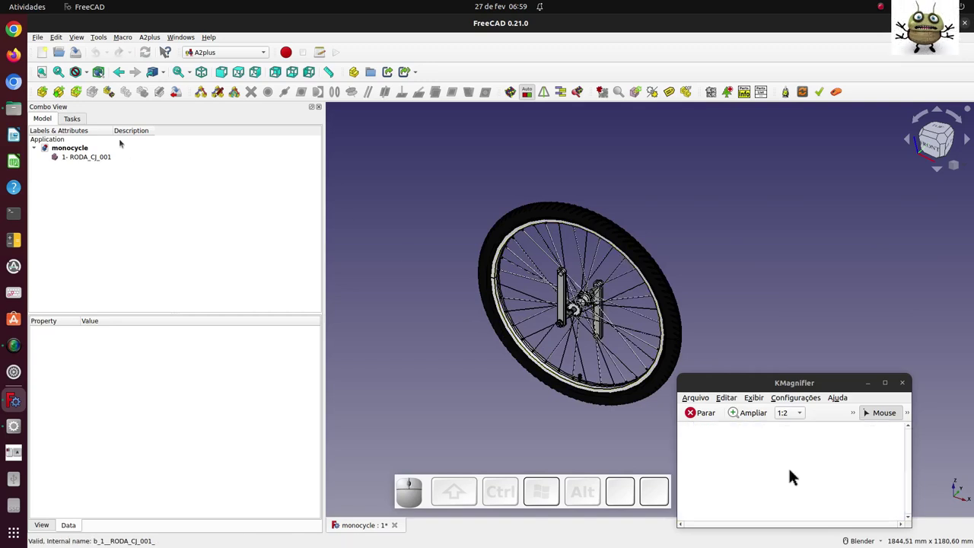
# Step: Import the fork-and-seat part from 2 - GARFO+SELIM and start importing 3- PEDAL
pyautogui.click(773, 474)
pyautogui.click(796, 474)
pyautogui.click(796, 473)
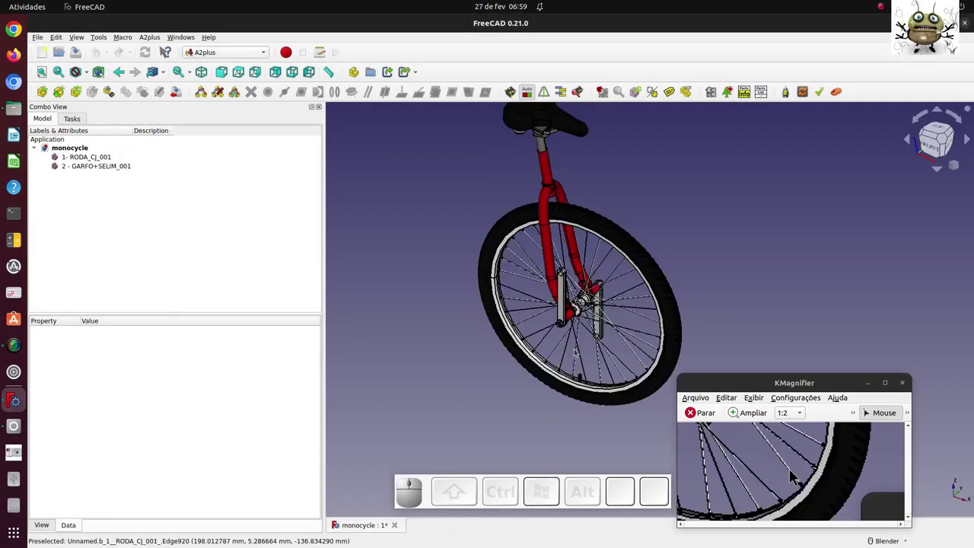
pyautogui.click(796, 473)
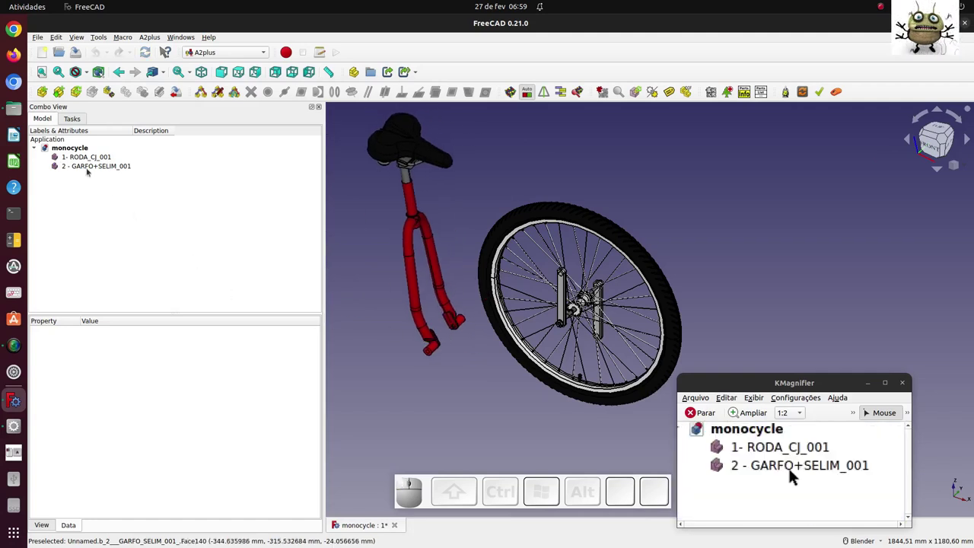
pyautogui.click(770, 473)
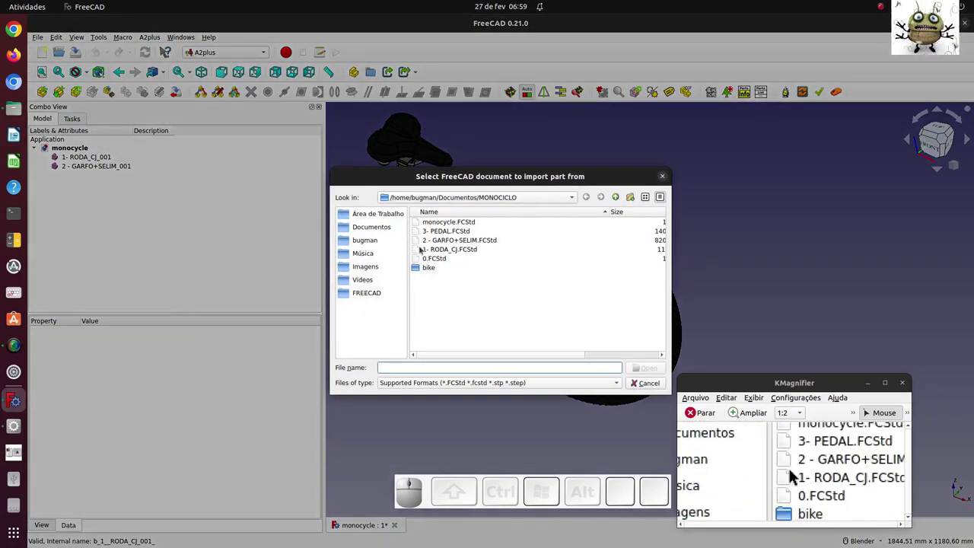
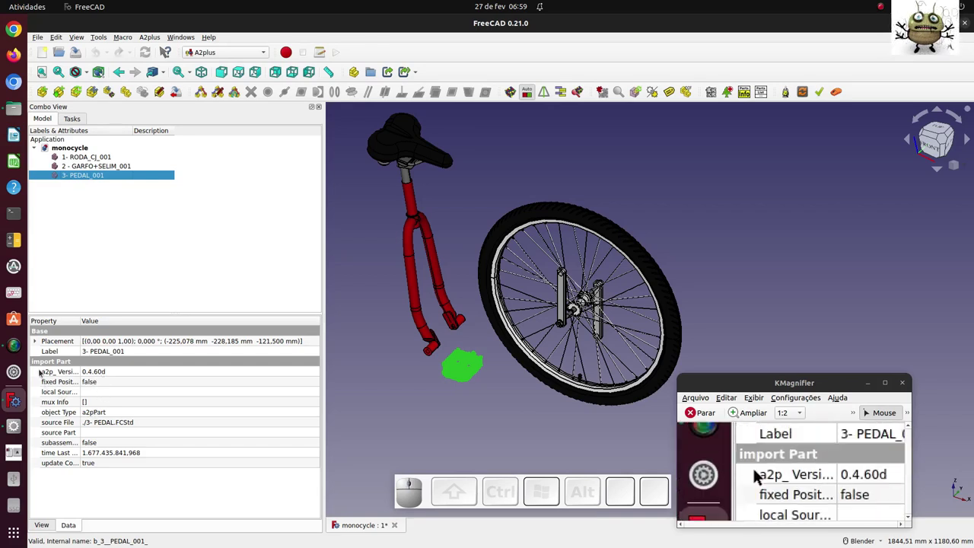
# Step: Set the pedal's Placement Position x, y and z to 0
pyautogui.click(754, 474)
pyautogui.click(771, 473)
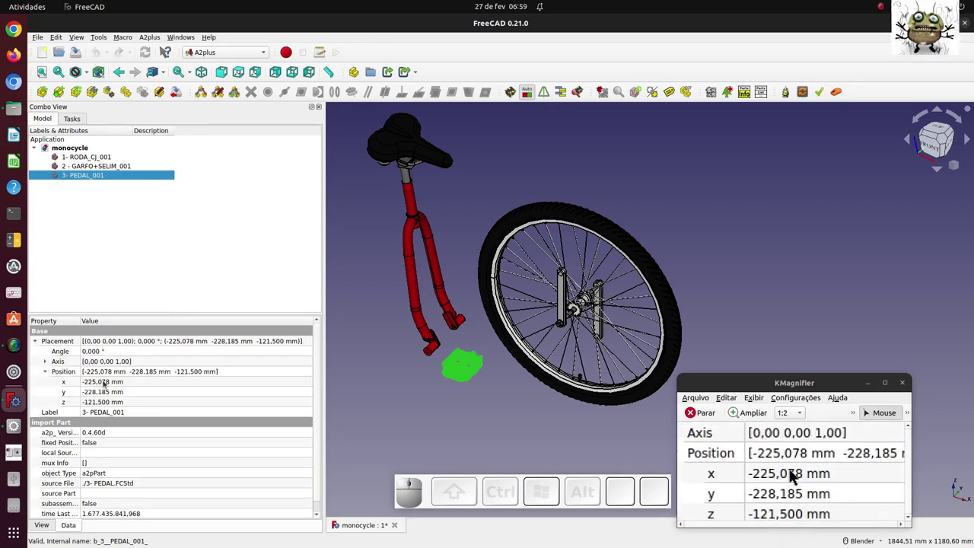
pyautogui.click(796, 473)
pyautogui.press('0')
pyautogui.click(796, 473)
pyautogui.press('0')
pyautogui.click(796, 473)
pyautogui.click(796, 473)
pyautogui.click(796, 473)
pyautogui.press('0')
# Step: Set the fork's Placement Position x, y and z to 0 so the parts sit together on the wheel
pyautogui.click(796, 473)
pyautogui.press('0')
pyautogui.click(797, 473)
pyautogui.press('0')
pyautogui.click(796, 474)
pyautogui.scroll(-3)
pyautogui.moveTo(796, 473); pyautogui.dragTo(796, 473)
pyautogui.press('0')
pyautogui.scroll(-3)
pyautogui.scroll(3)
pyautogui.scroll(3)
pyautogui.click(797, 474)
# Step: In Assembly 4, create a new assembly model with three parts Part, Part_2 and Part_3
pyautogui.click(796, 473)
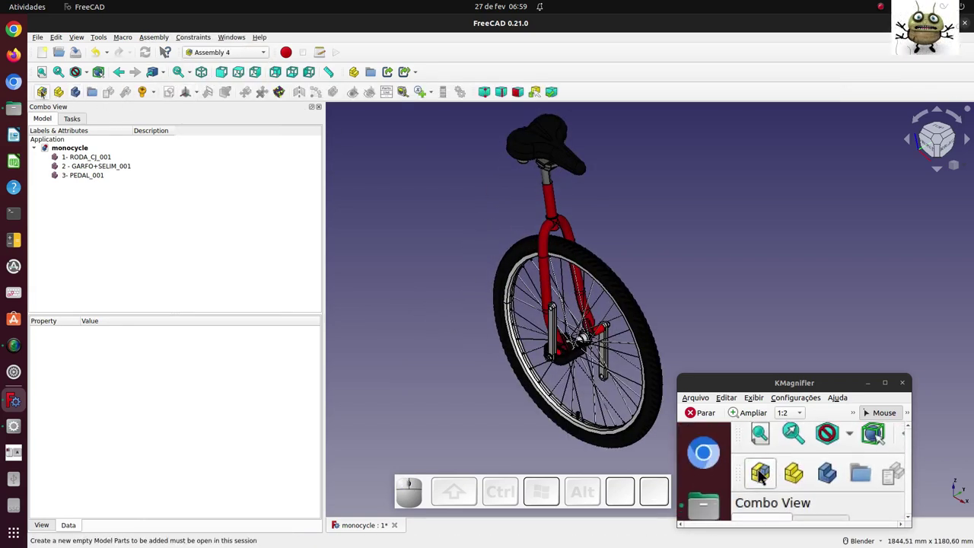
pyautogui.click(767, 474)
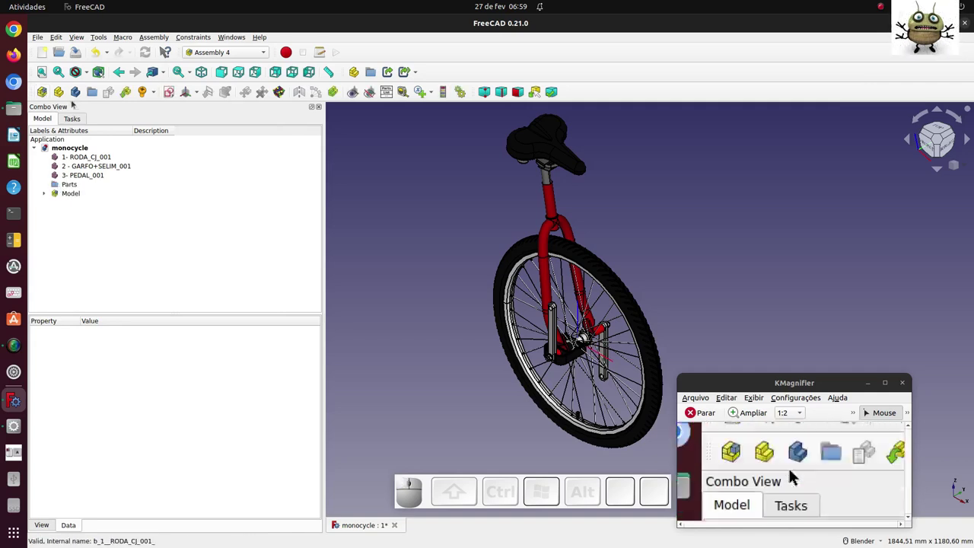
pyautogui.click(796, 473)
pyautogui.click(796, 473)
pyautogui.click(766, 473)
pyautogui.click(796, 473)
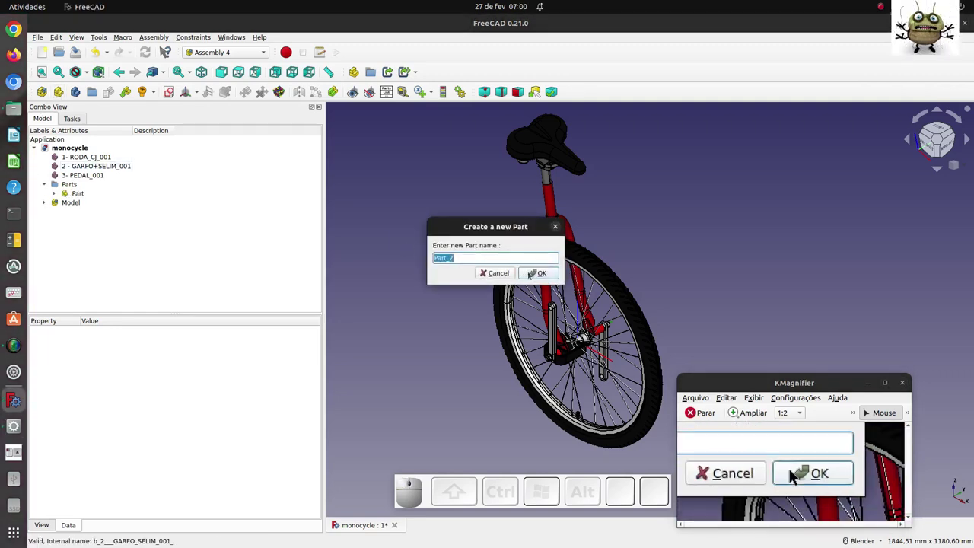
pyautogui.click(797, 474)
pyautogui.click(796, 473)
pyautogui.click(796, 474)
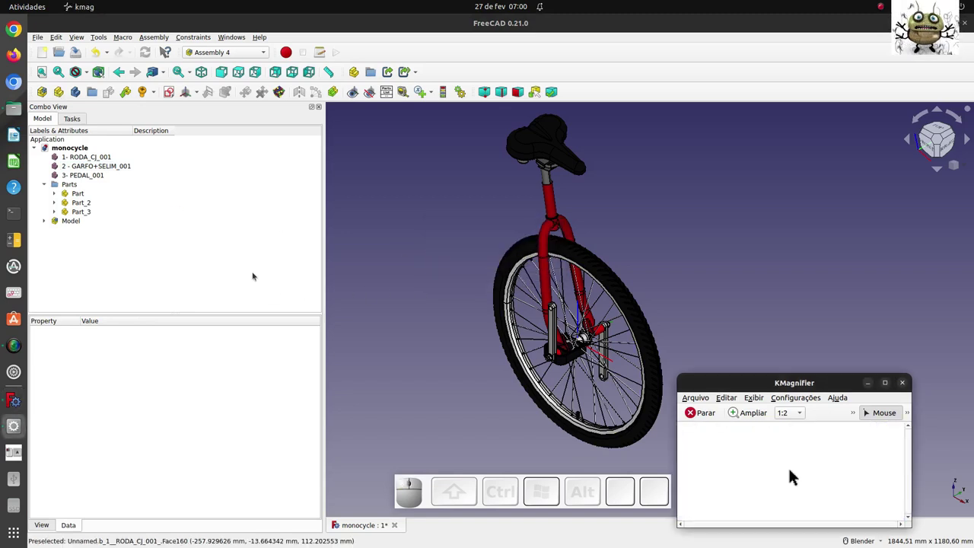
# Step: Move the wheel into Part, the fork-and-seat into Part_2 and the pedal into Part_3
pyautogui.click(796, 473)
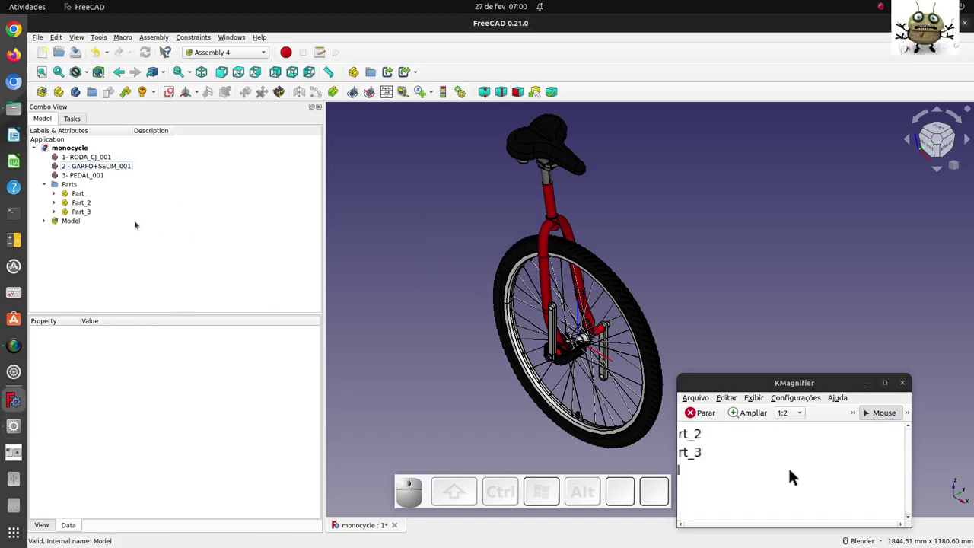
pyautogui.click(796, 473)
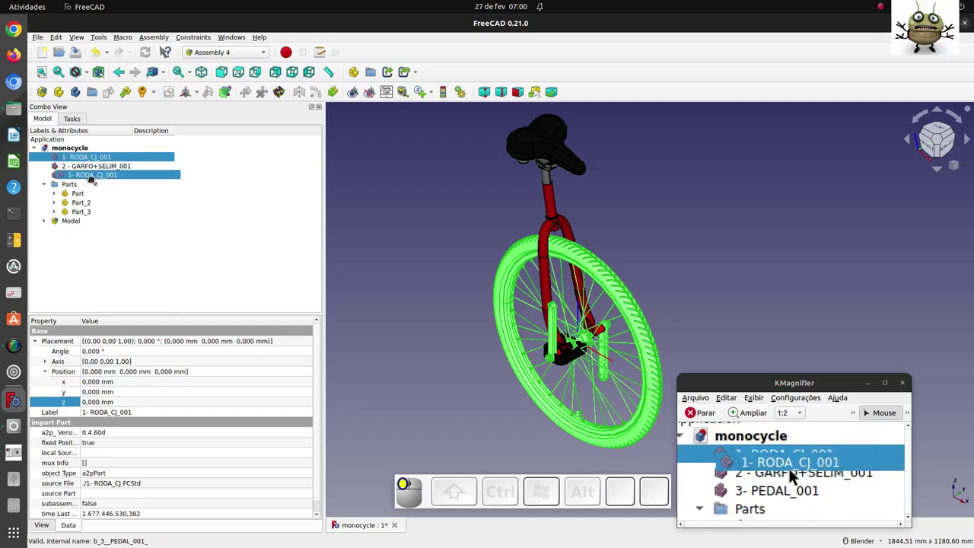
pyautogui.click(796, 473)
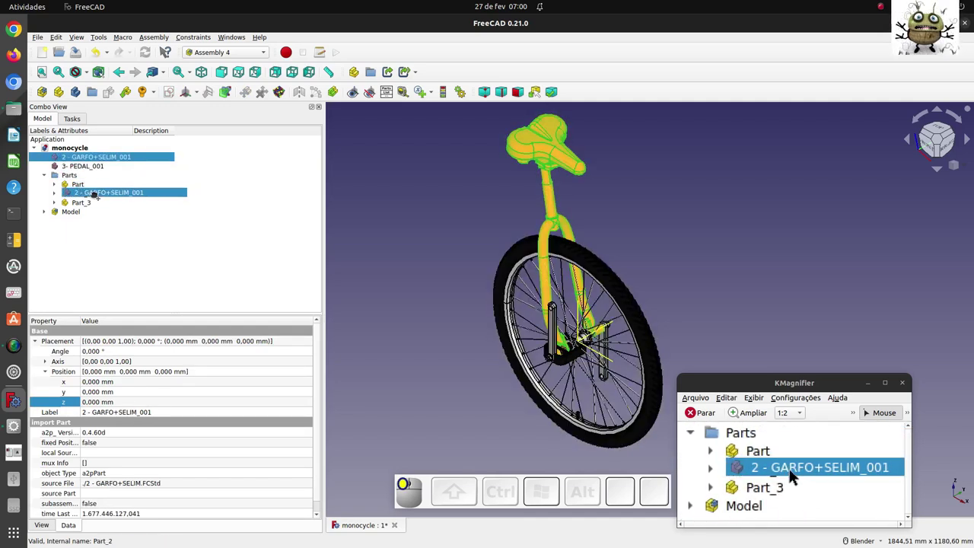
pyautogui.click(796, 473)
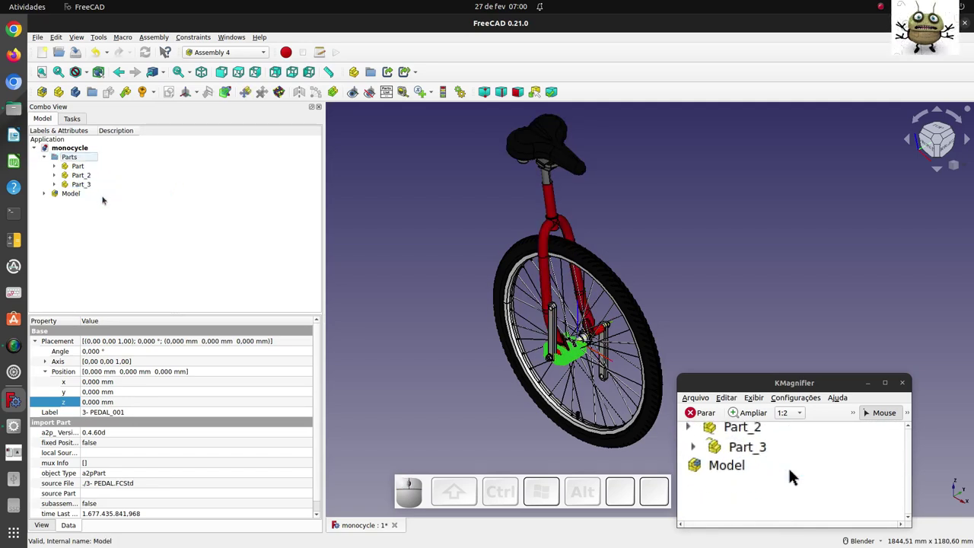
pyautogui.click(800, 474)
# Step: Add a Float variable named move with value 360 to the assembly
pyautogui.click(796, 473)
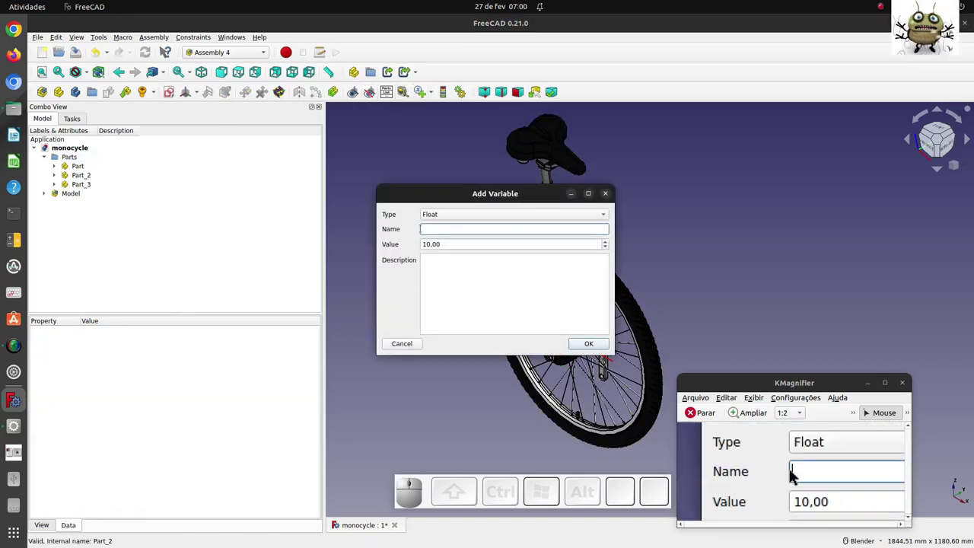
pyautogui.click(796, 474)
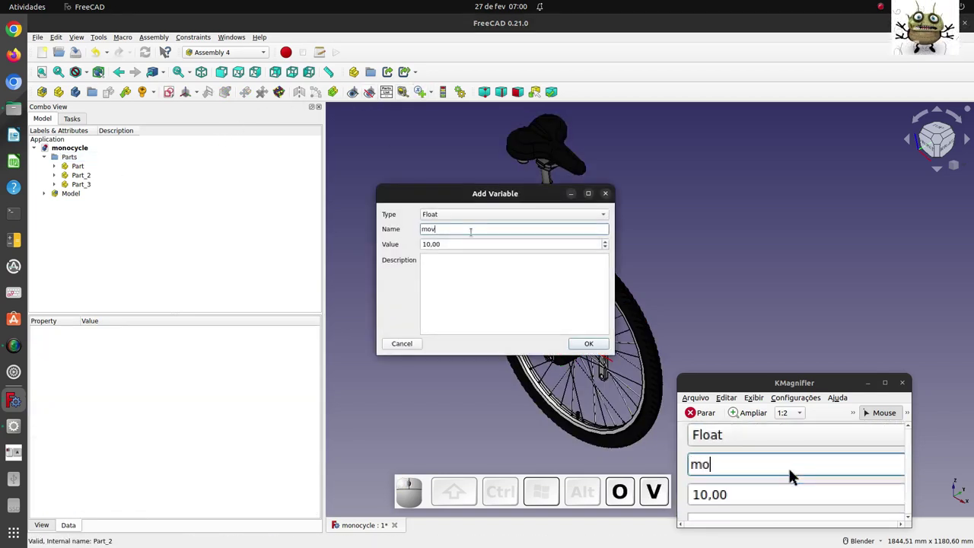
pyautogui.click(796, 473)
pyautogui.press('0')
pyautogui.click(796, 474)
pyautogui.click(796, 473)
# Step: Set the animation range from 0 to 360 and expand Model in the tree
pyautogui.click(796, 473)
pyautogui.press('0')
pyautogui.click(796, 474)
pyautogui.click(796, 473)
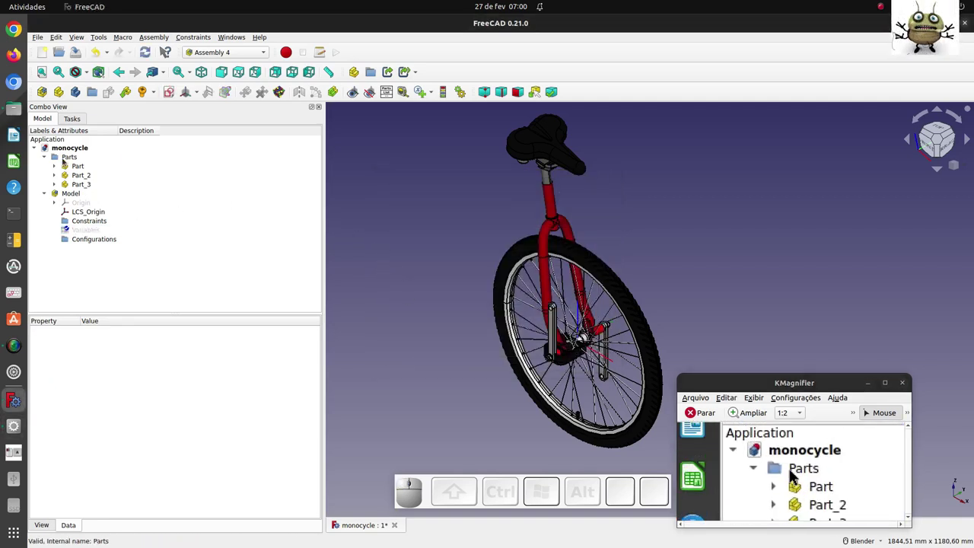
# Step: Hide the source Parts folder
pyautogui.click(797, 474)
pyautogui.press('space')
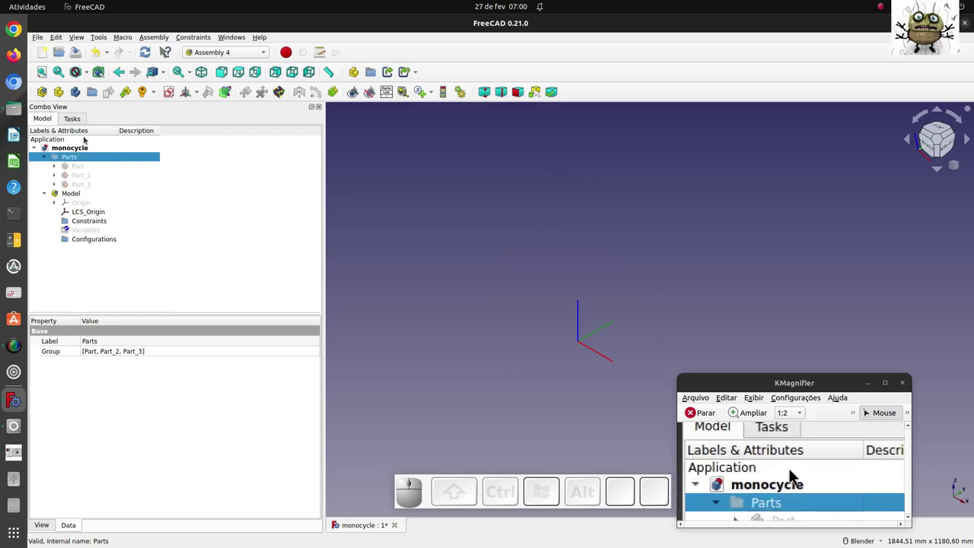
pyautogui.click(796, 474)
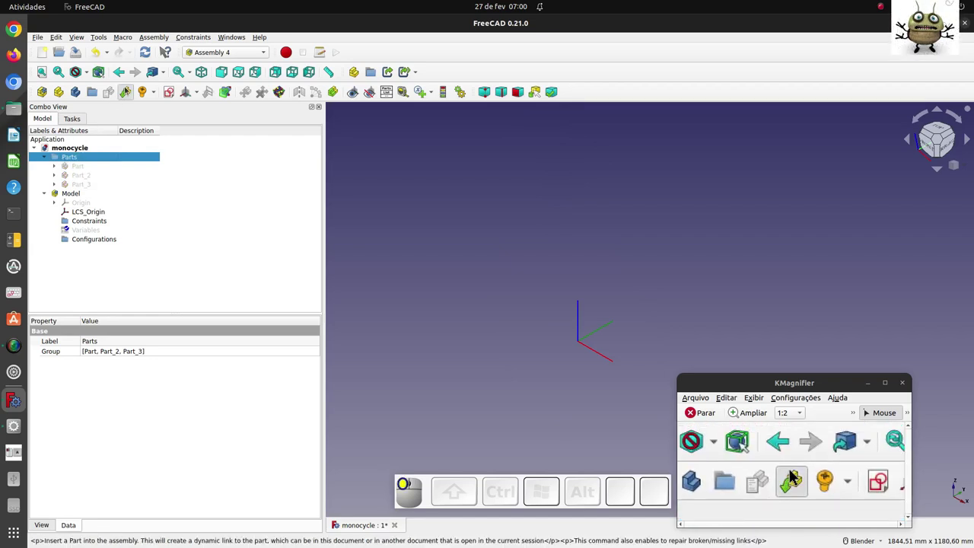
# Step: Link the wheel Part into the assembly, attached to the parent assembly's LCS_Origin
pyautogui.click(796, 474)
pyautogui.click(796, 473)
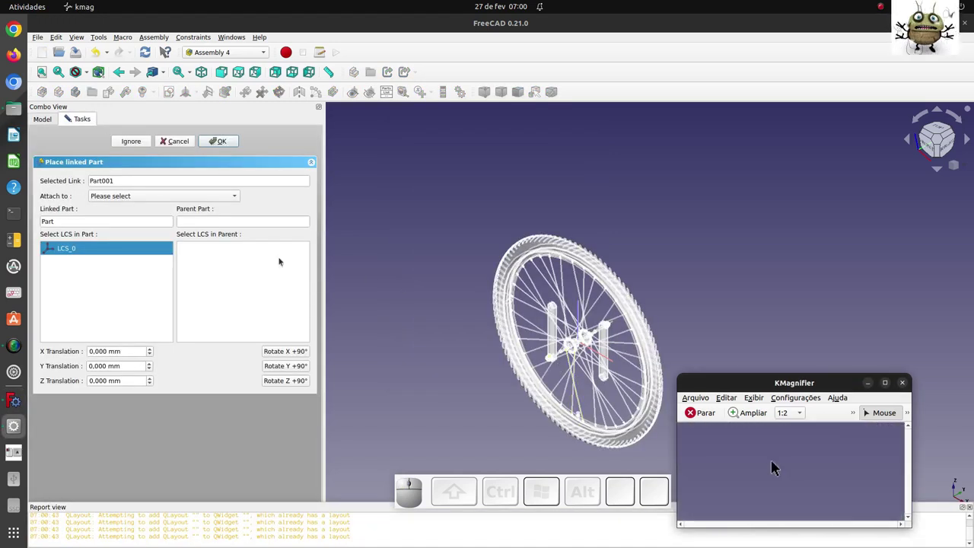
pyautogui.click(796, 473)
pyautogui.click(796, 473)
pyautogui.click(796, 474)
pyautogui.click(796, 474)
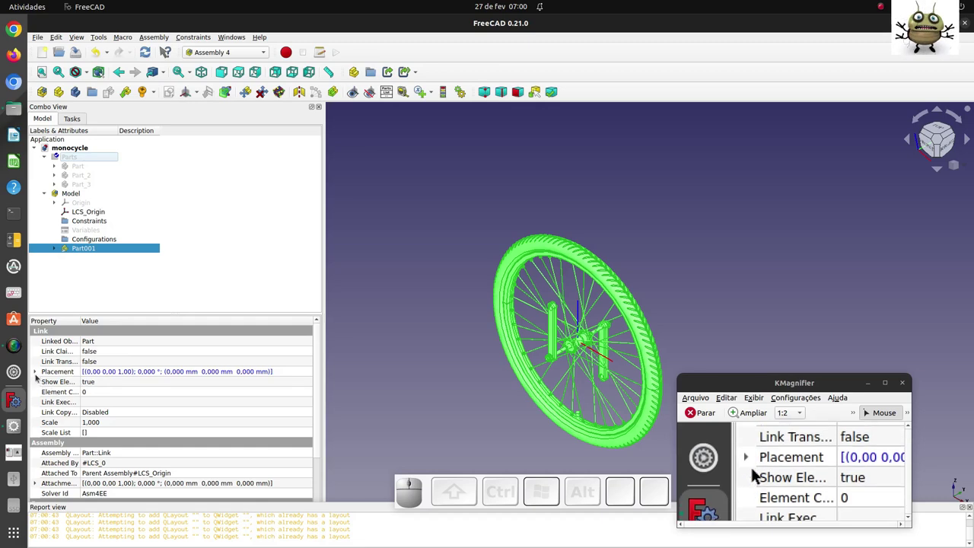
# Step: Drive Part001's rotation Angle with the expression Variables.move, giving 360°
pyautogui.click(749, 474)
pyautogui.click(796, 473)
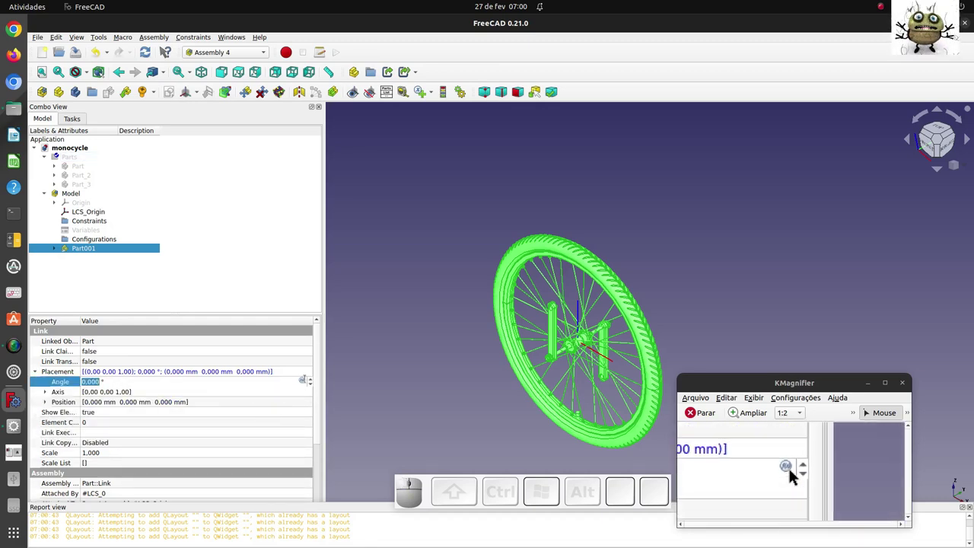
pyautogui.click(797, 473)
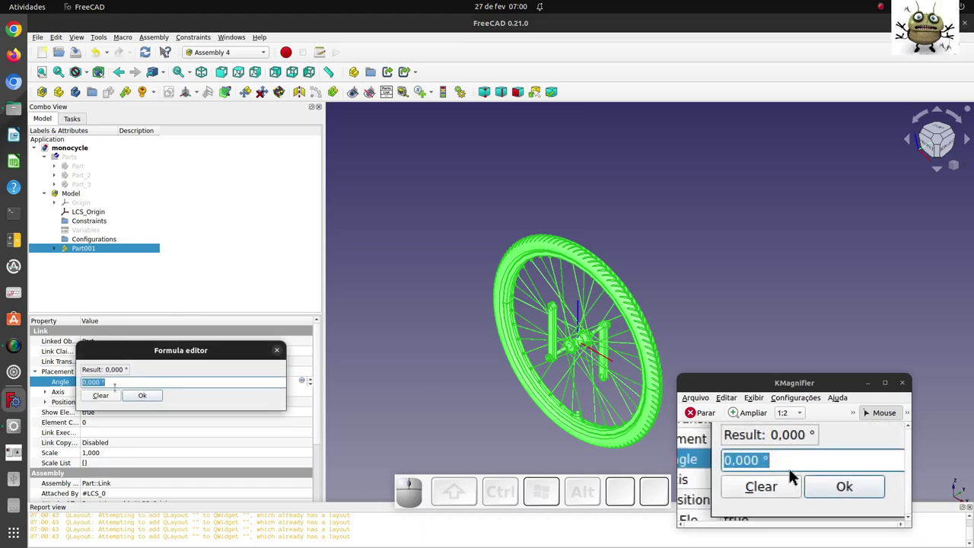
pyautogui.press('v')
pyautogui.click(796, 474)
pyautogui.click(796, 473)
pyautogui.press('BackSpace')
pyautogui.press('v')
pyautogui.click(796, 474)
pyautogui.click(796, 474)
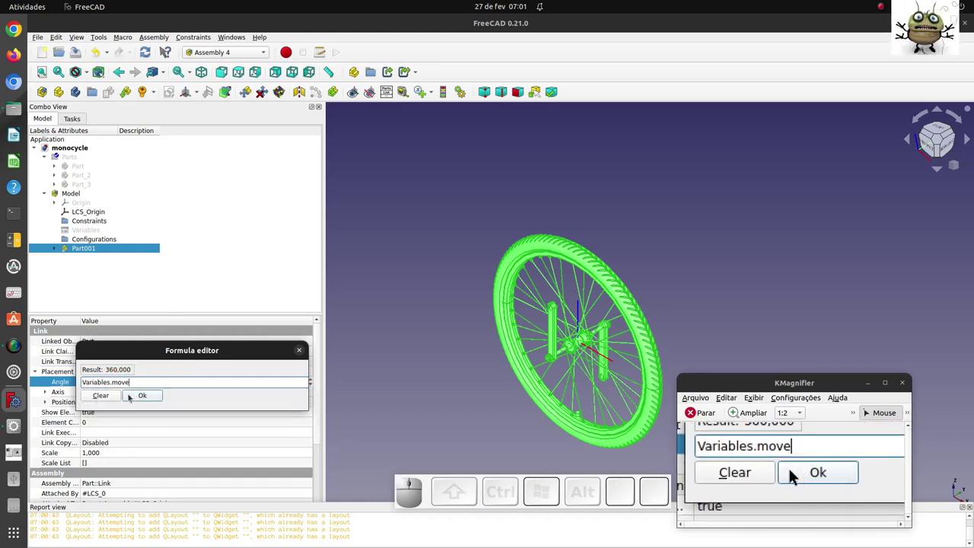
pyautogui.click(797, 473)
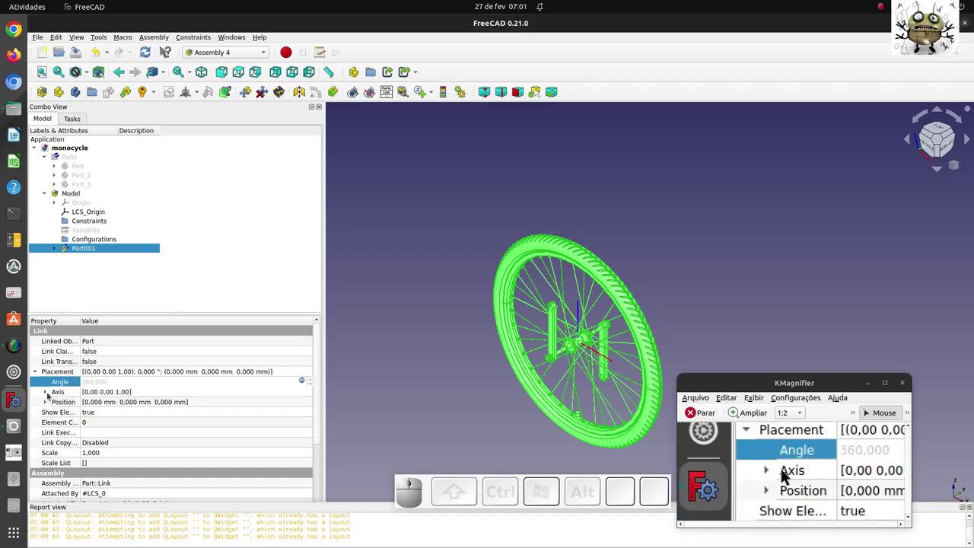
# Step: Set the rotation axis to y (0, 1, 0) and clear the selection
pyautogui.click(775, 473)
pyautogui.click(796, 473)
pyautogui.press('0')
pyautogui.click(796, 474)
pyautogui.press('1')
pyautogui.click(796, 473)
pyautogui.click(768, 473)
pyautogui.click(796, 473)
pyautogui.click(797, 473)
pyautogui.click(796, 473)
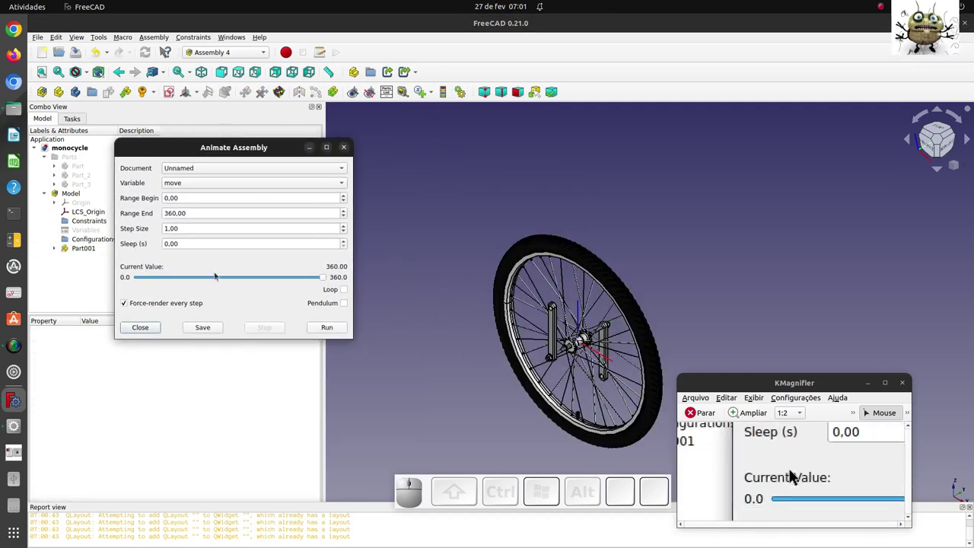
pyautogui.click(796, 474)
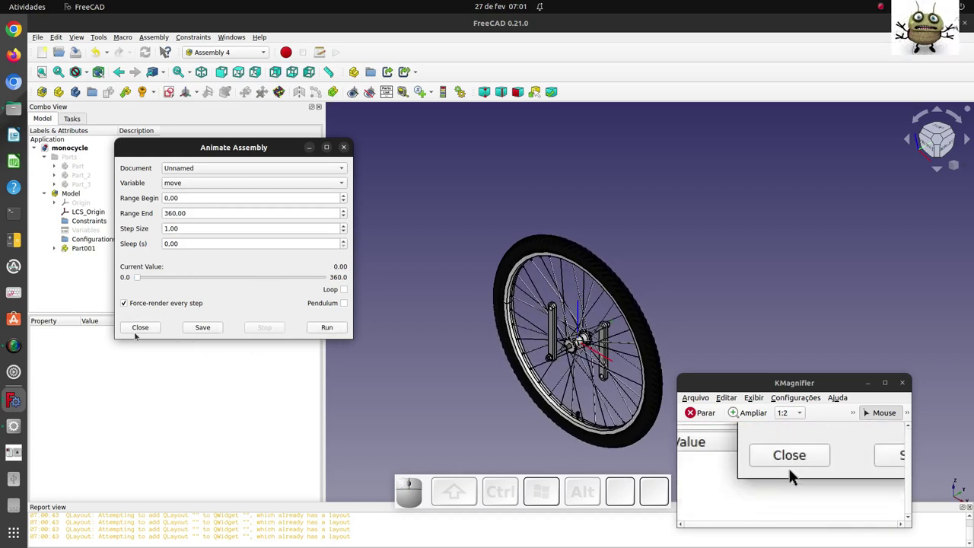
pyautogui.click(796, 473)
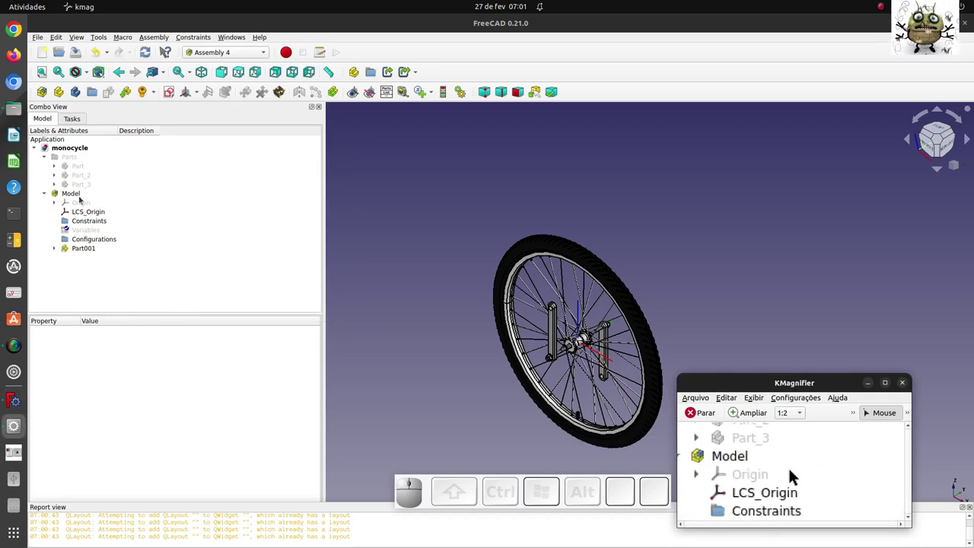
# Step: Create LCS_1 in Model, attached concentrically to the hole at one crank arm's end
pyautogui.click(796, 473)
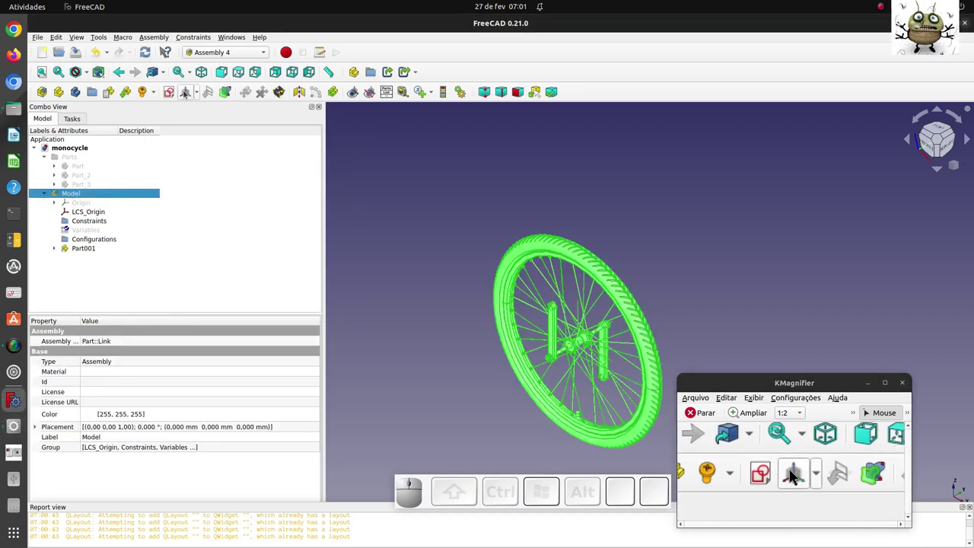
pyautogui.click(796, 474)
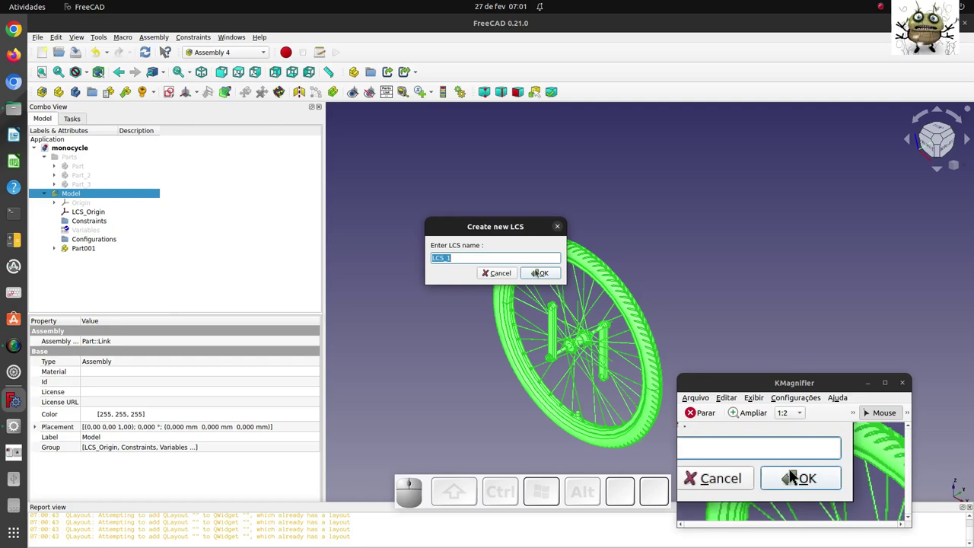
pyautogui.click(796, 473)
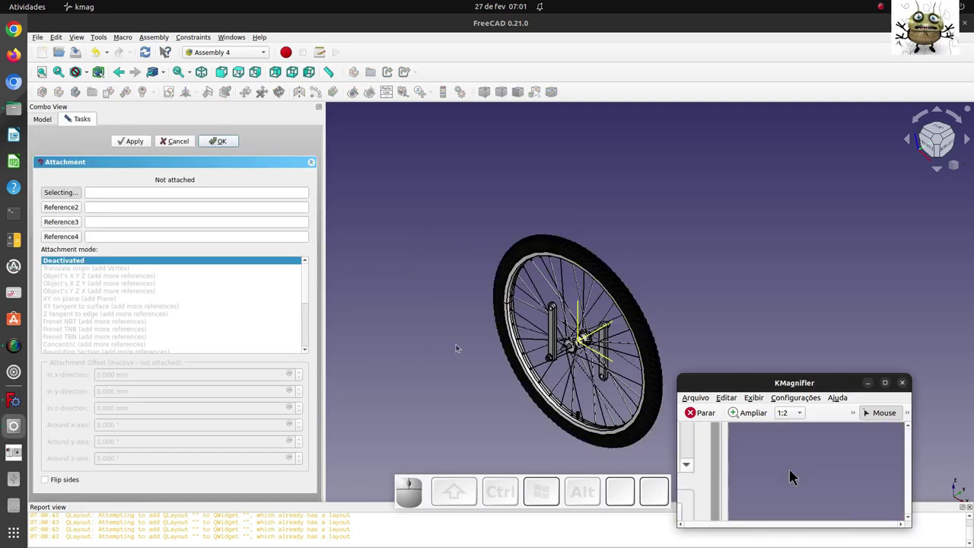
pyautogui.scroll(3)
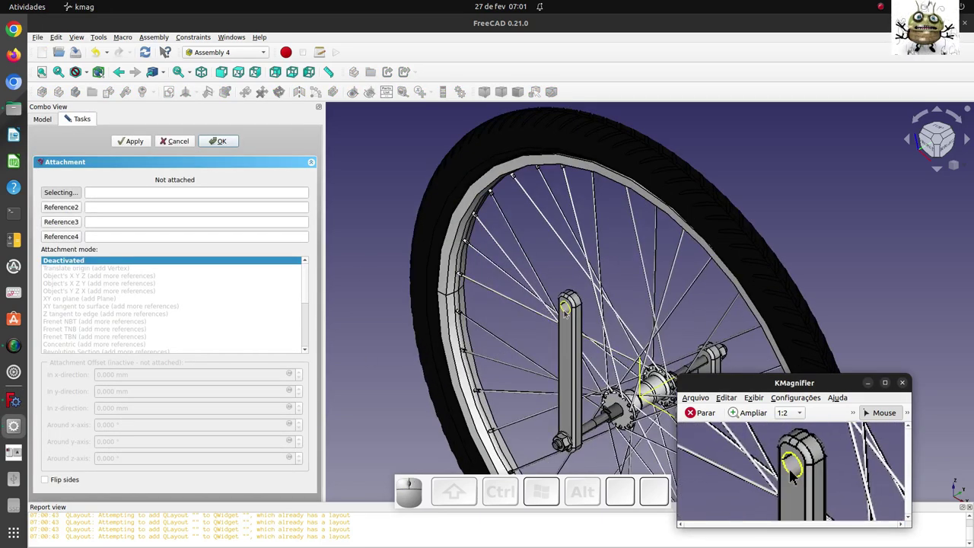
pyautogui.click(796, 474)
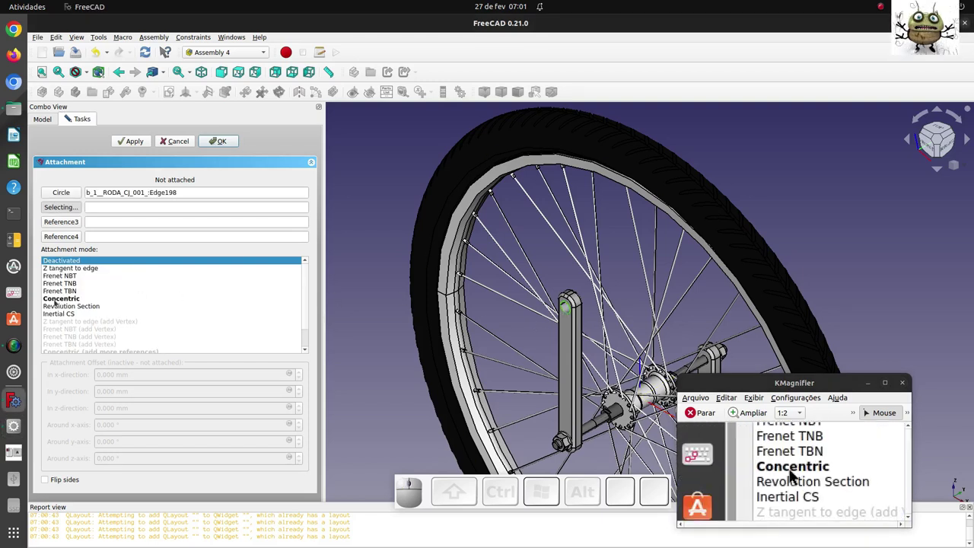
pyautogui.click(787, 474)
pyautogui.click(797, 474)
# Step: Orbit the view to see the other crank arm
pyautogui.scroll(-3)
pyautogui.moveTo(797, 473); pyautogui.dragTo(796, 473)
pyautogui.scroll(-3)
pyautogui.scroll(3)
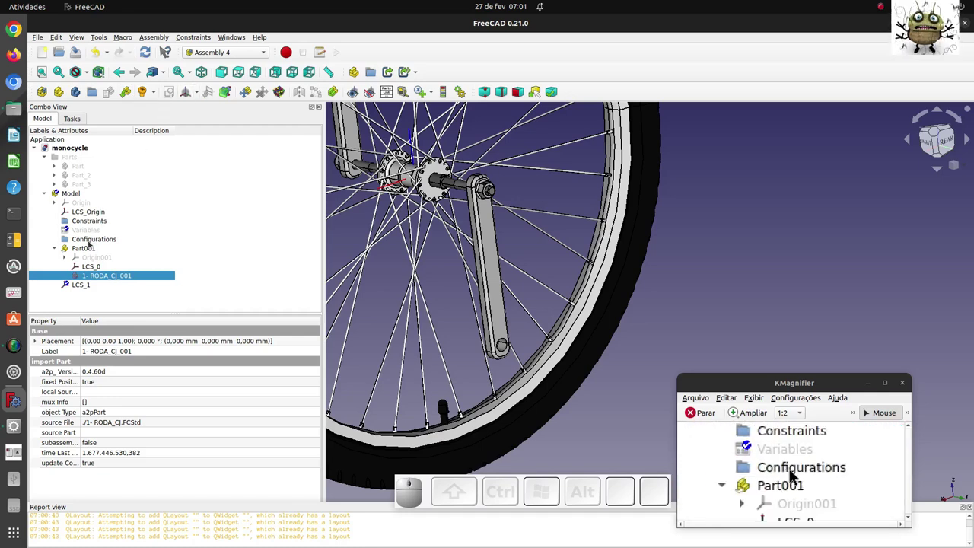
# Step: Create LCS_2 in Model, attached concentrically to the hole at the other crank arm's end
pyautogui.click(800, 474)
pyautogui.click(796, 473)
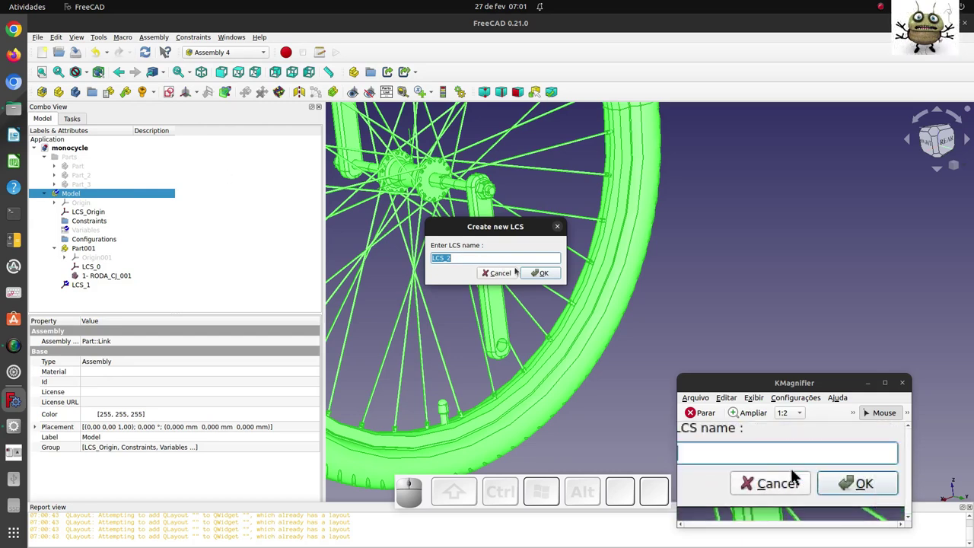
pyautogui.click(796, 474)
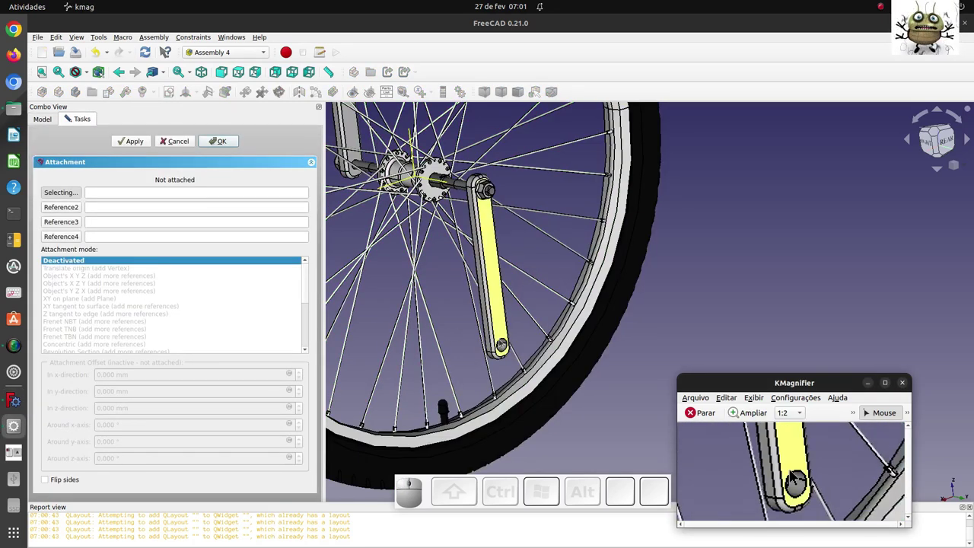
pyautogui.click(796, 474)
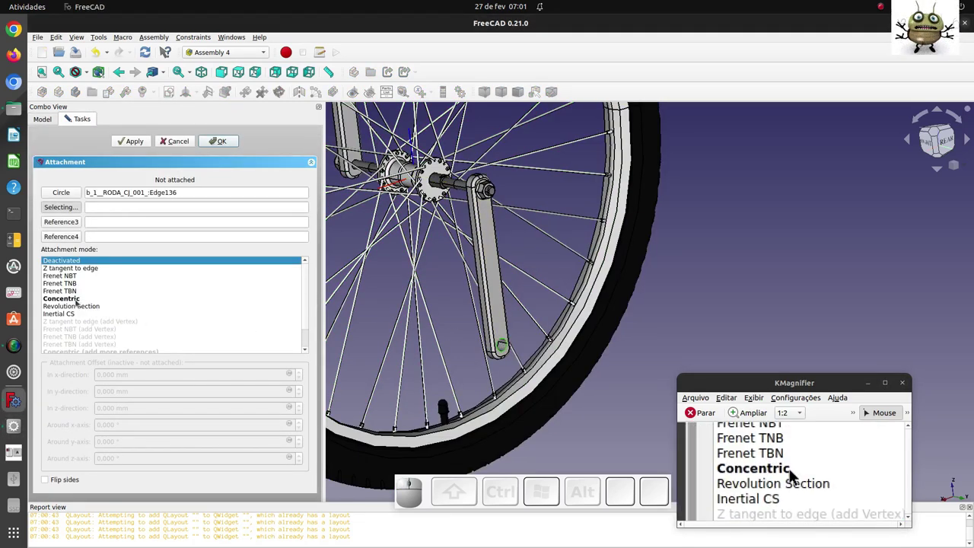
pyautogui.click(796, 473)
pyautogui.click(796, 473)
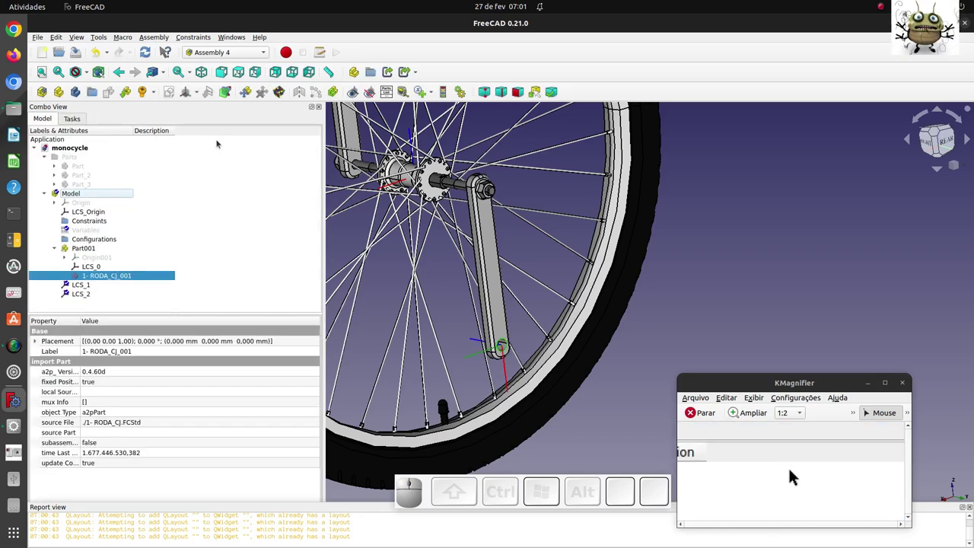
pyautogui.click(796, 473)
pyautogui.scroll(-3)
# Step: Orbit back around the wheel and bring up the Animate Assembly settings
pyautogui.moveTo(796, 473); pyautogui.dragTo(796, 474)
pyautogui.scroll(-3)
pyautogui.scroll(3)
pyautogui.click(797, 473)
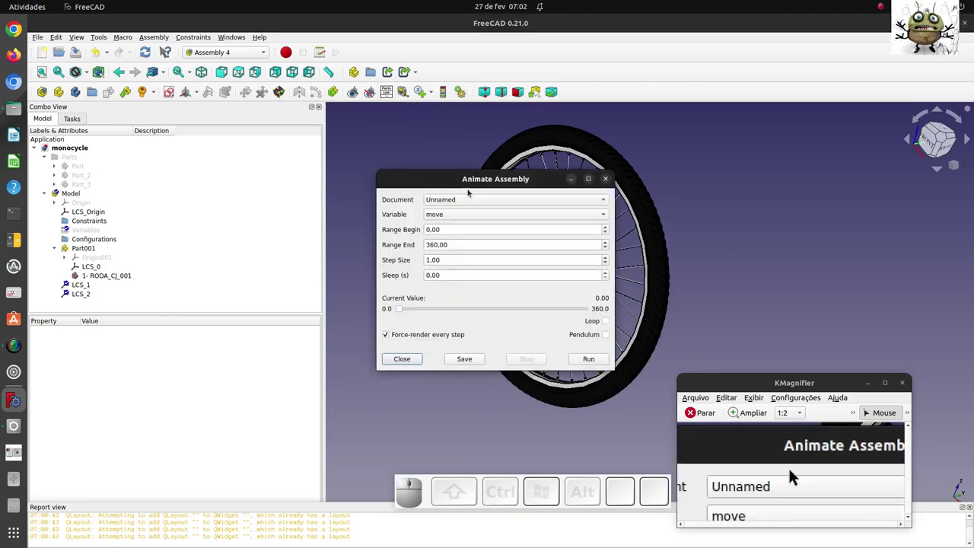
pyautogui.click(796, 474)
# Step: Move LCS_2 and LCS_1 into Part001 and set the animation window aside at 0
pyautogui.click(797, 474)
pyautogui.click(796, 474)
pyautogui.click(796, 473)
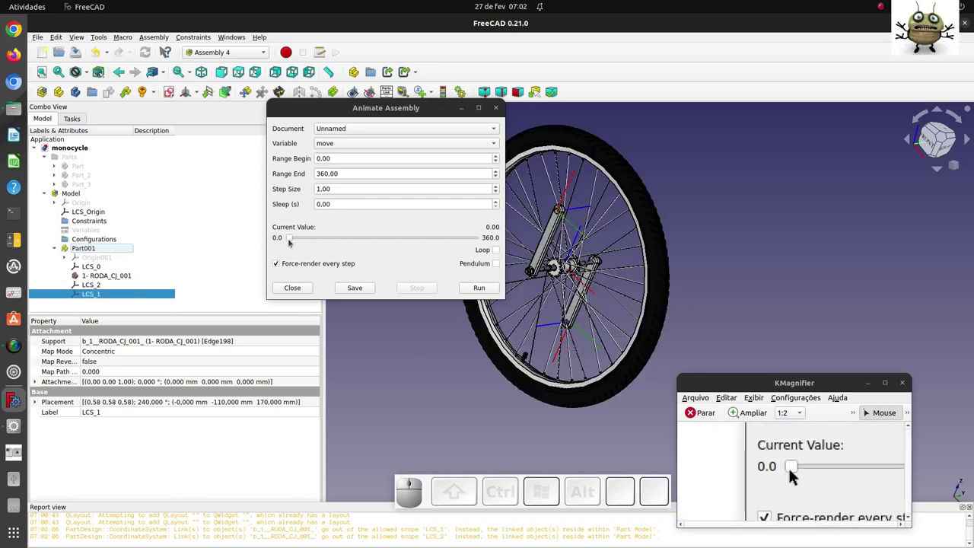
pyautogui.click(796, 474)
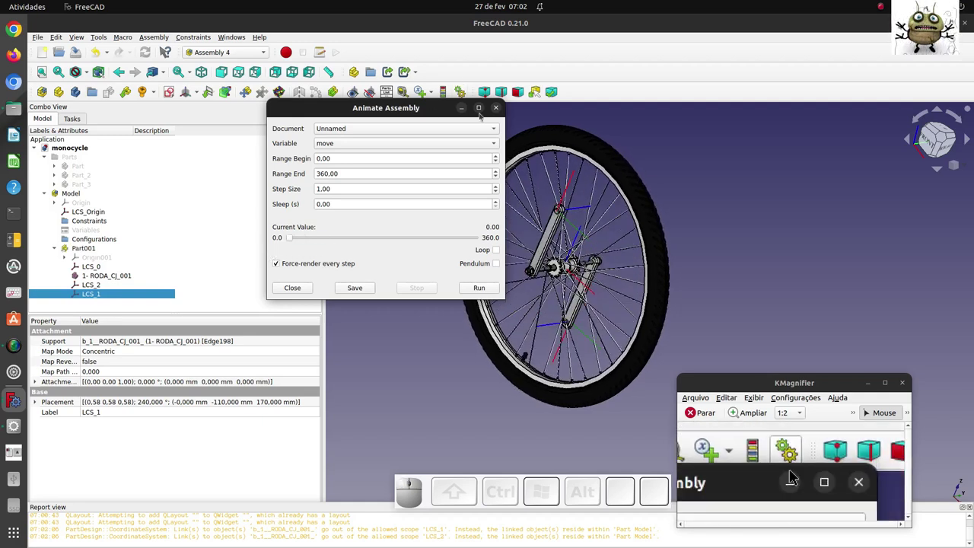
pyautogui.click(796, 473)
pyautogui.press('0')
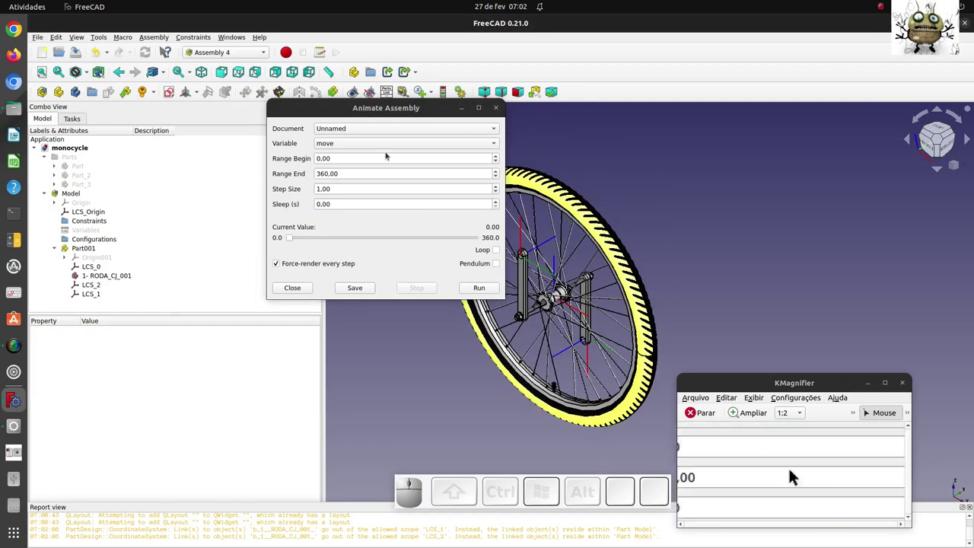
pyautogui.click(796, 473)
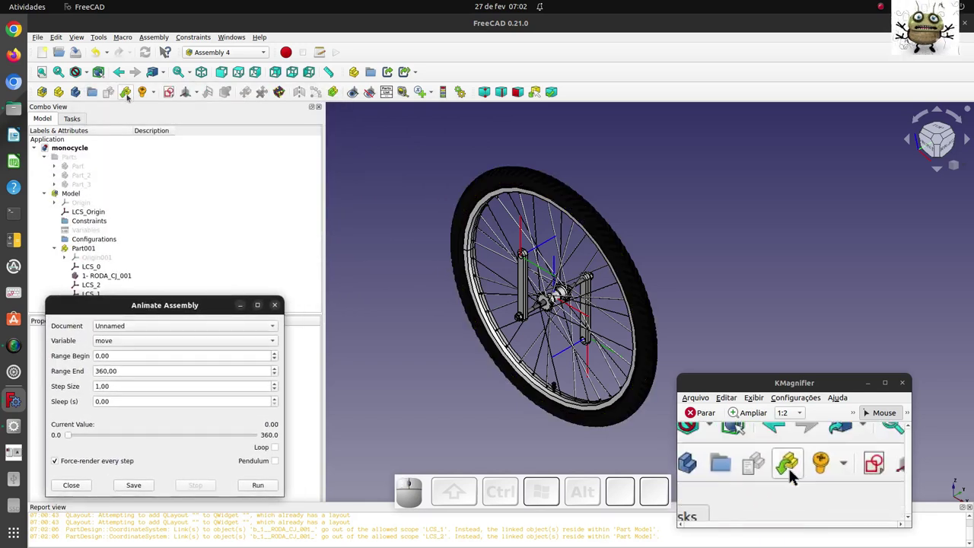
# Step: Insert a linked pedal, attaching its LCS_002 to LCS_1 of Part001
pyautogui.click(796, 473)
pyautogui.click(796, 473)
pyautogui.click(796, 473)
pyautogui.click(796, 474)
pyautogui.click(796, 473)
pyautogui.click(796, 473)
pyautogui.click(796, 474)
pyautogui.click(796, 473)
pyautogui.click(796, 473)
pyautogui.click(796, 474)
# Step: Insert a second linked pedal, attaching its LCS_002 to LCS_2 of Part001
pyautogui.click(796, 473)
pyautogui.click(796, 473)
pyautogui.click(796, 474)
pyautogui.click(796, 473)
pyautogui.click(796, 474)
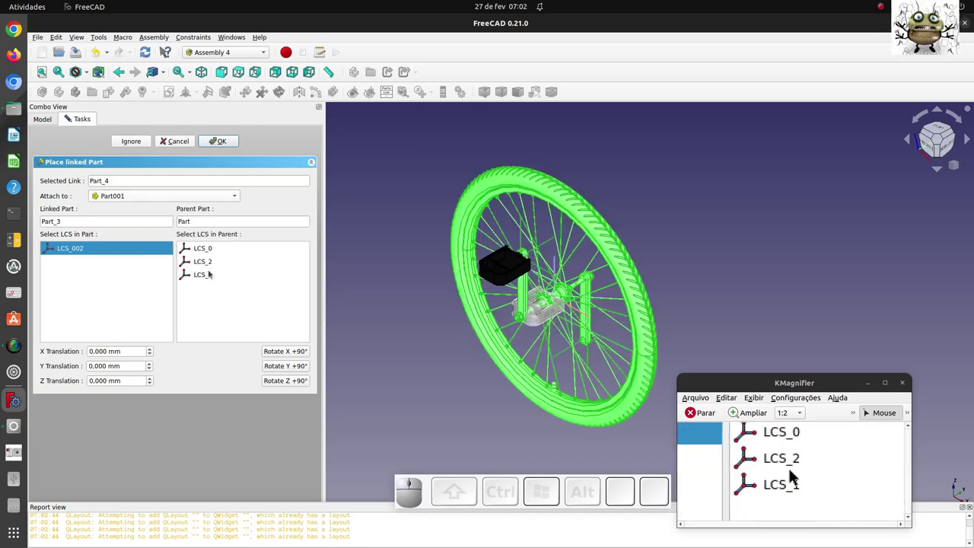
pyautogui.click(796, 473)
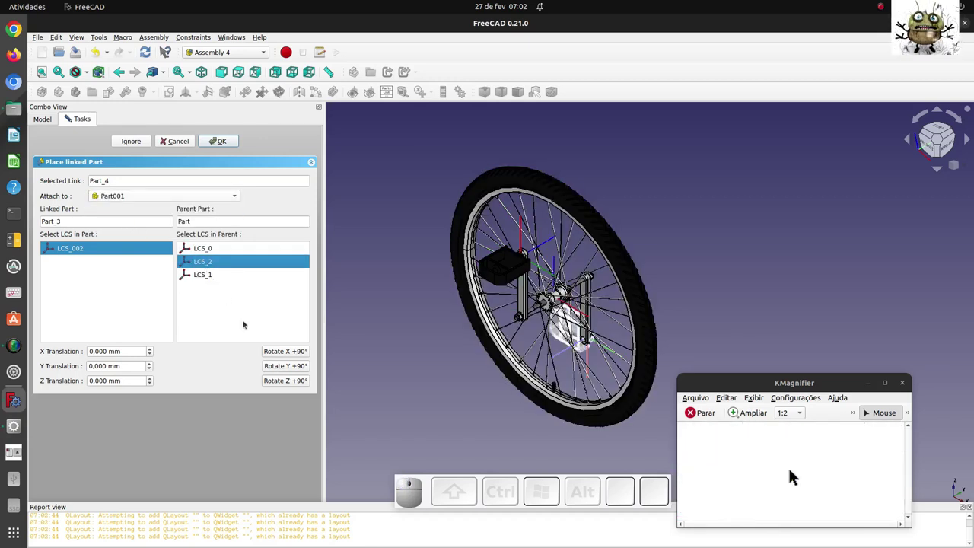
pyautogui.click(796, 474)
pyautogui.click(796, 474)
pyautogui.click(796, 473)
pyautogui.click(796, 473)
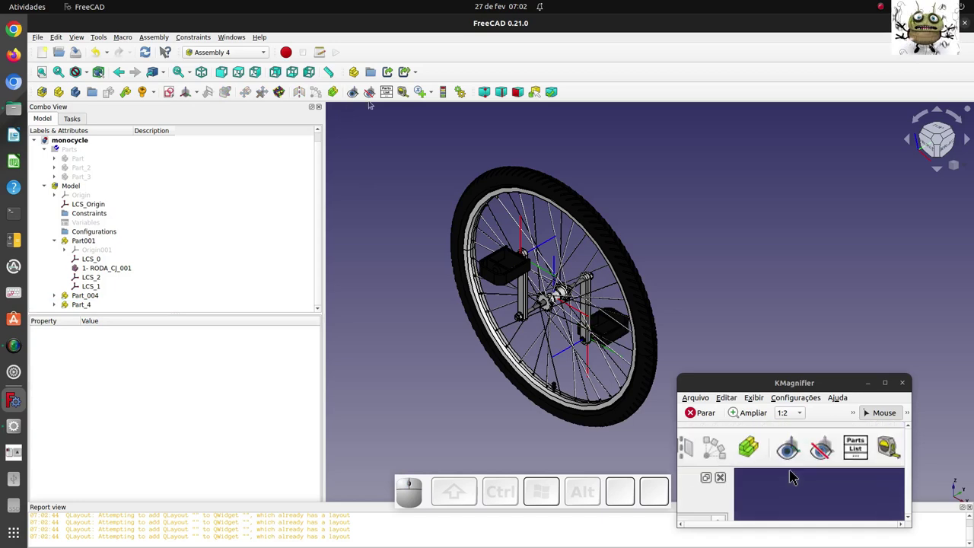
# Step: Run the test assembly animation and close the Animate Assembly window
pyautogui.click(796, 474)
pyautogui.click(796, 474)
pyautogui.click(796, 473)
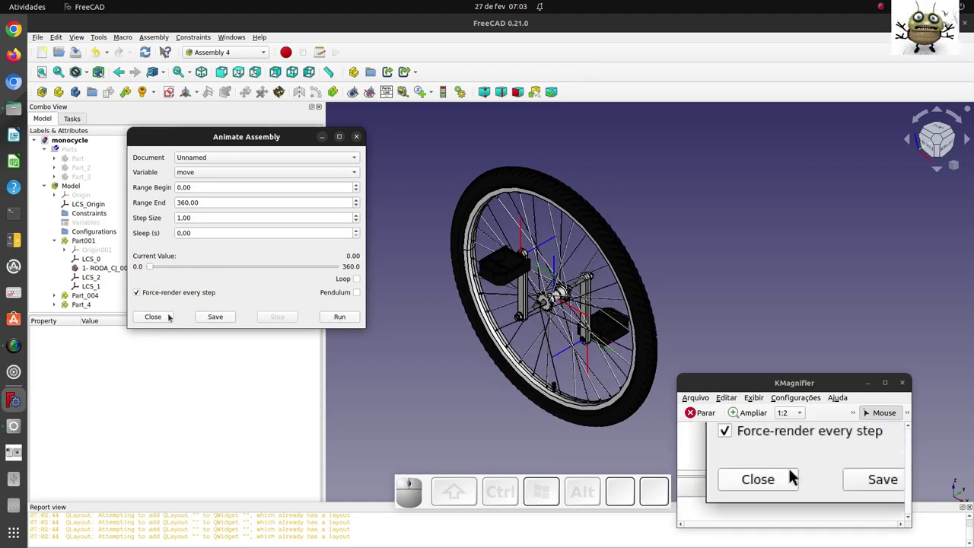
pyautogui.click(796, 473)
# Step: Select pedal Part_004 and expand its Placement and Axis properties
pyautogui.click(796, 473)
pyautogui.scroll(-3)
pyautogui.click(796, 474)
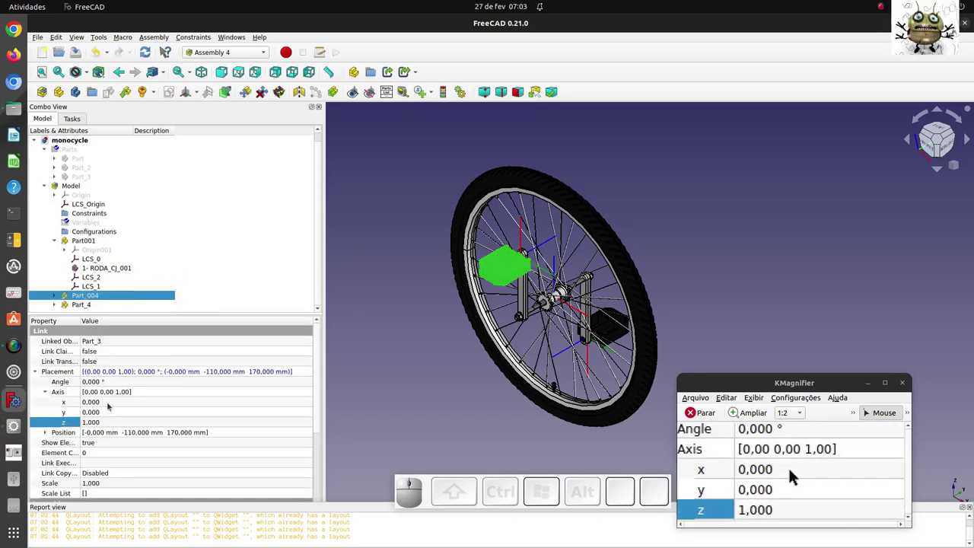
# Step: Enter the expression 170*sin(Variables.move) for Part_004's x position
pyautogui.click(769, 473)
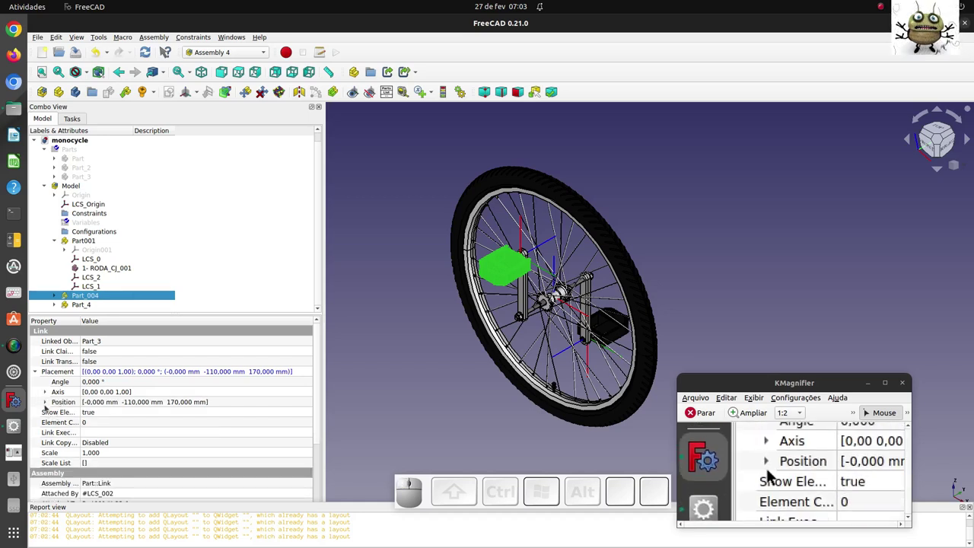
pyautogui.click(772, 473)
pyautogui.click(796, 474)
pyautogui.click(797, 474)
pyautogui.click(796, 473)
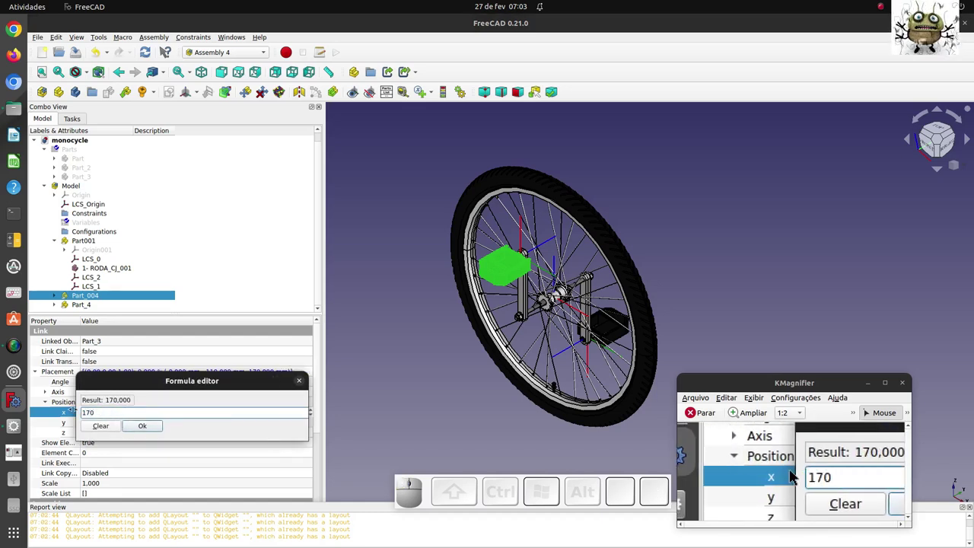
pyautogui.press('shift+8')
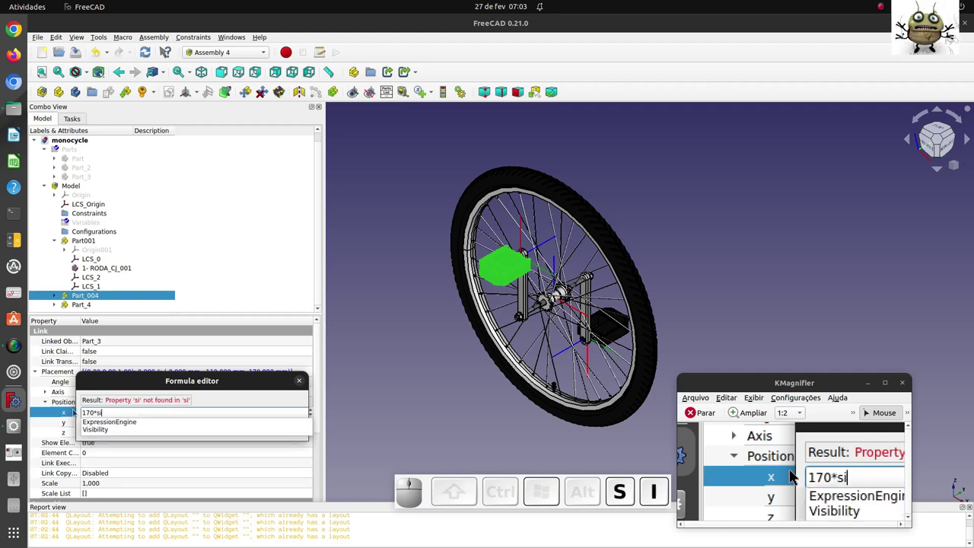
pyautogui.press('shift+9')
pyautogui.press('v')
pyautogui.click(796, 473)
pyautogui.click(797, 474)
pyautogui.click(796, 473)
pyautogui.press('shift+0')
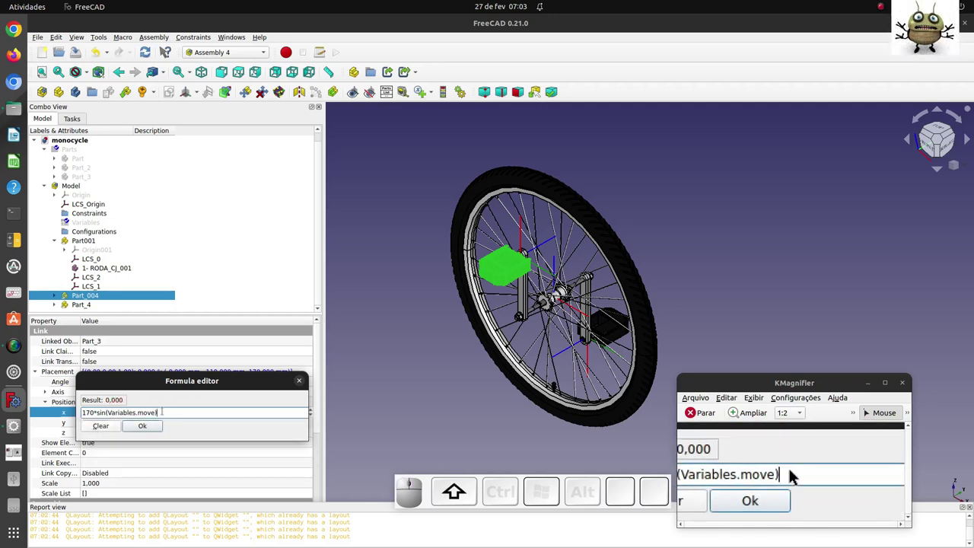
# Step: Copy the x formula text for reuse and accept it
pyautogui.moveTo(796, 474); pyautogui.dragTo(796, 473)
pyautogui.rightClick(796, 474)
pyautogui.press('shift+0')
pyautogui.click(796, 473)
pyautogui.rightClick(796, 473)
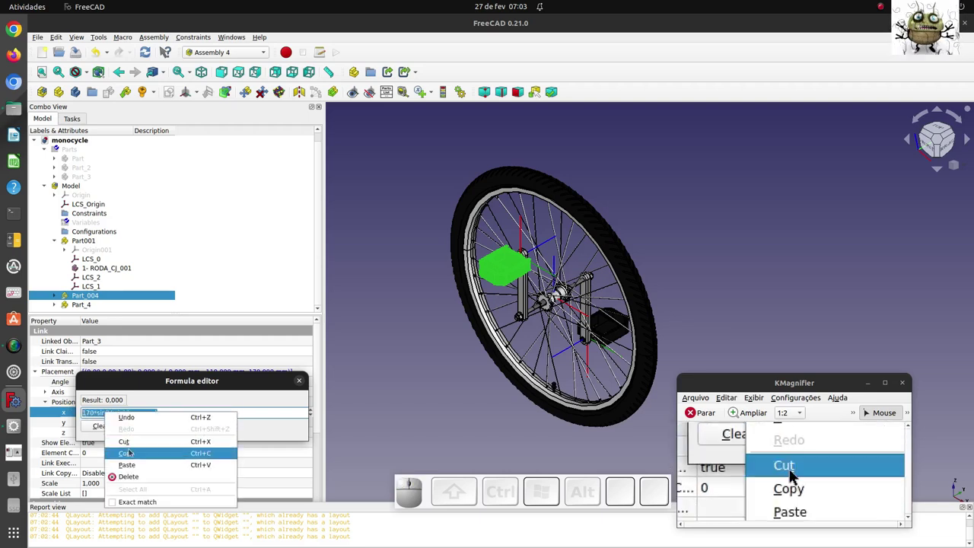
pyautogui.click(796, 473)
pyautogui.click(796, 473)
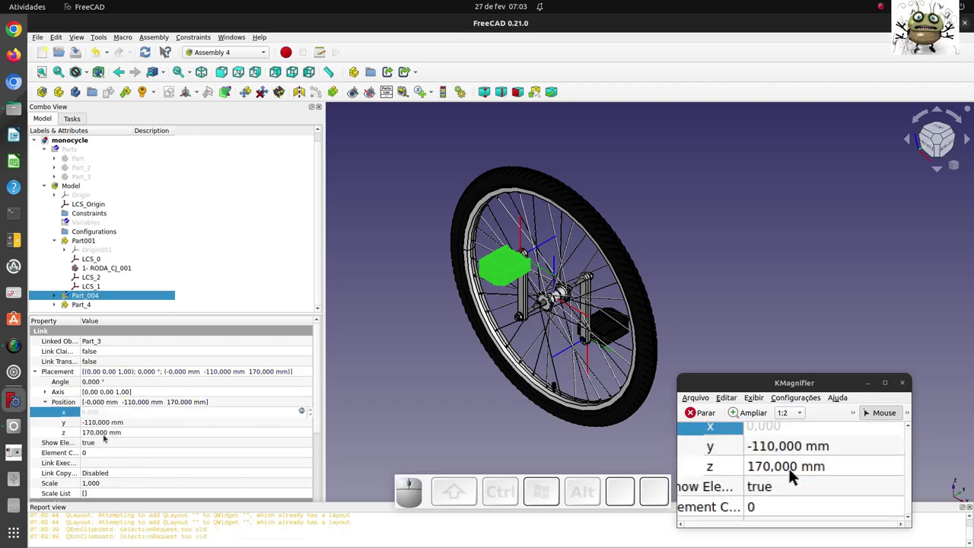
# Step: Paste the copied sine formula into Part_004's z position and accept it
pyautogui.click(796, 473)
pyautogui.click(796, 473)
pyautogui.moveTo(796, 474); pyautogui.dragTo(796, 474)
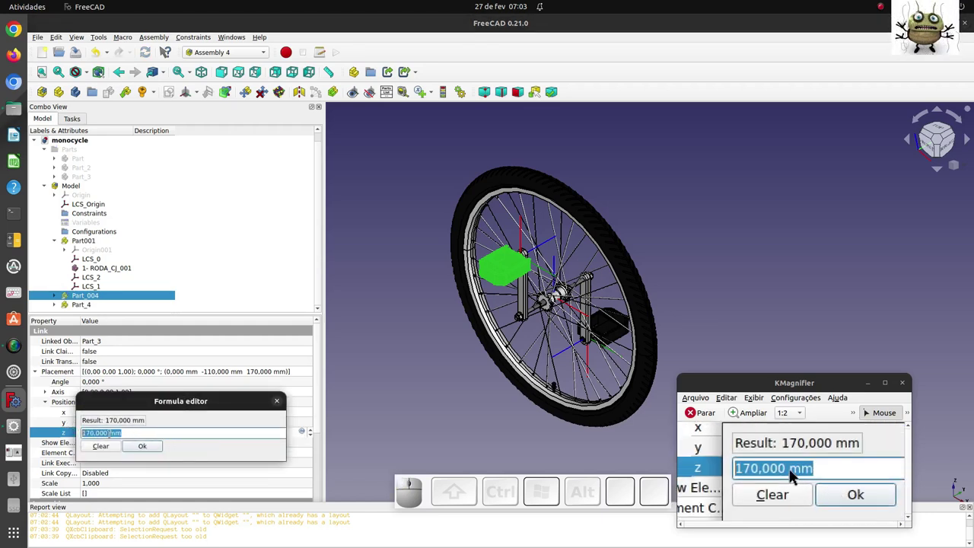
pyautogui.press('ctrl+v')
pyautogui.click(796, 474)
pyautogui.click(796, 473)
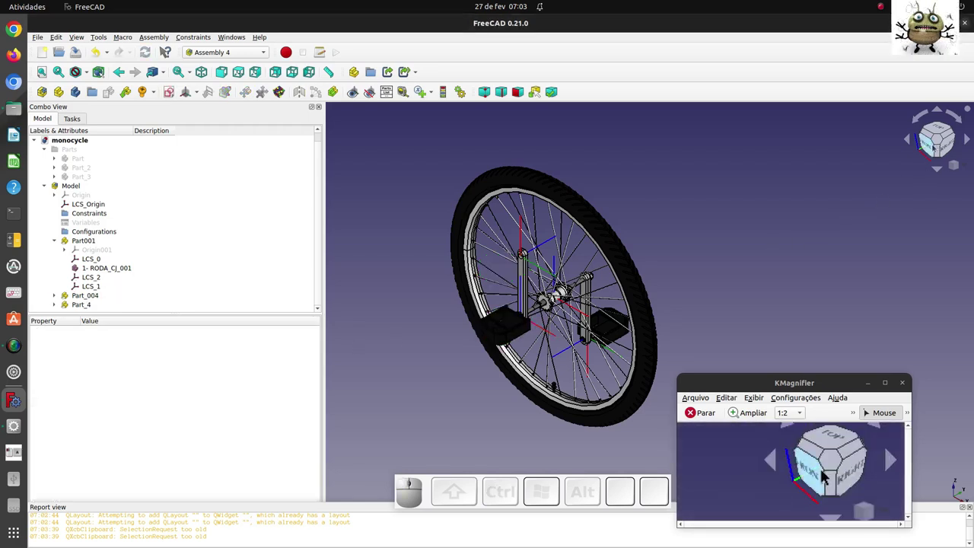
# Step: Change the z expression to 170*cos(Variables.move) so the pedal sits atop the crank
pyautogui.click(820, 474)
pyautogui.scroll(-3)
pyautogui.moveTo(796, 473); pyautogui.dragTo(796, 473)
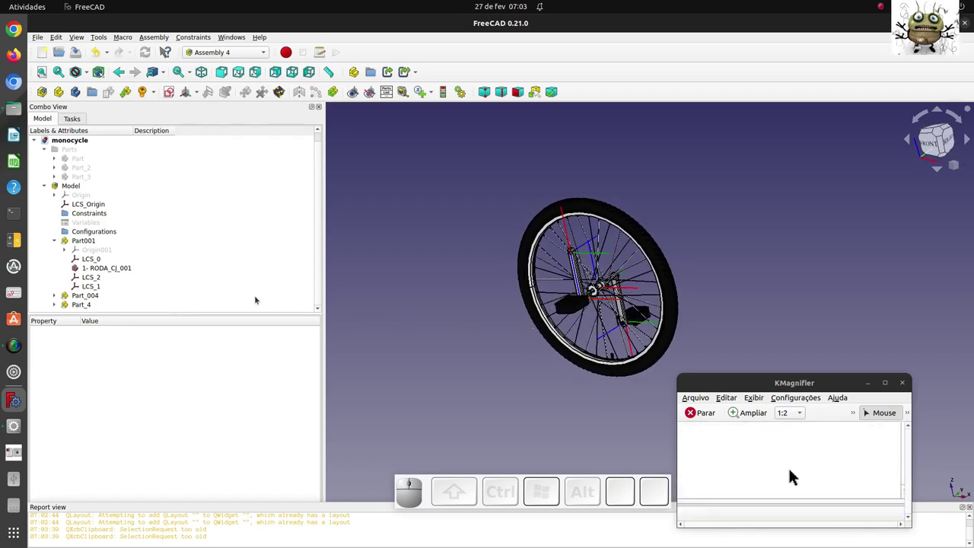
pyautogui.click(796, 473)
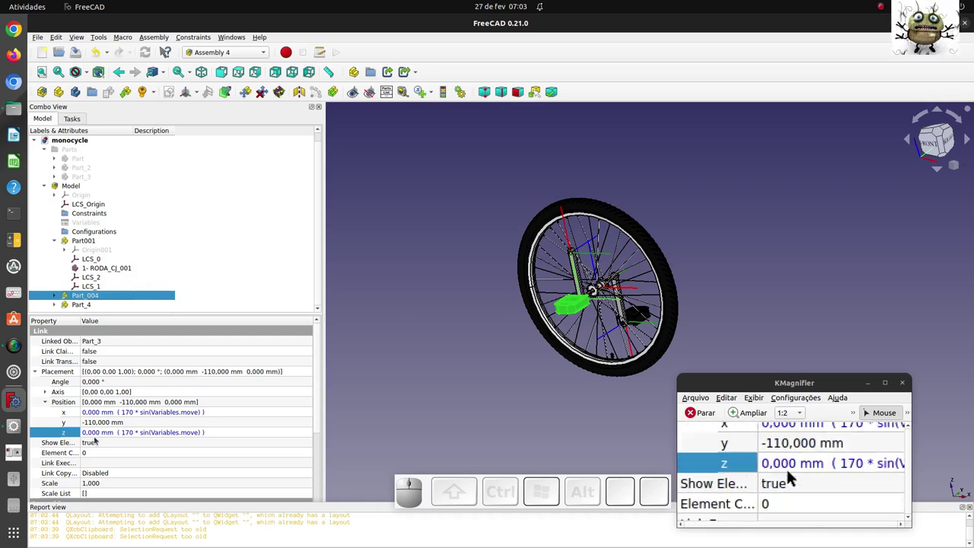
pyautogui.click(800, 475)
pyautogui.click(799, 474)
pyautogui.click(800, 474)
pyautogui.click(800, 474)
pyautogui.press('BackSpace')
pyautogui.press('BackSpace')
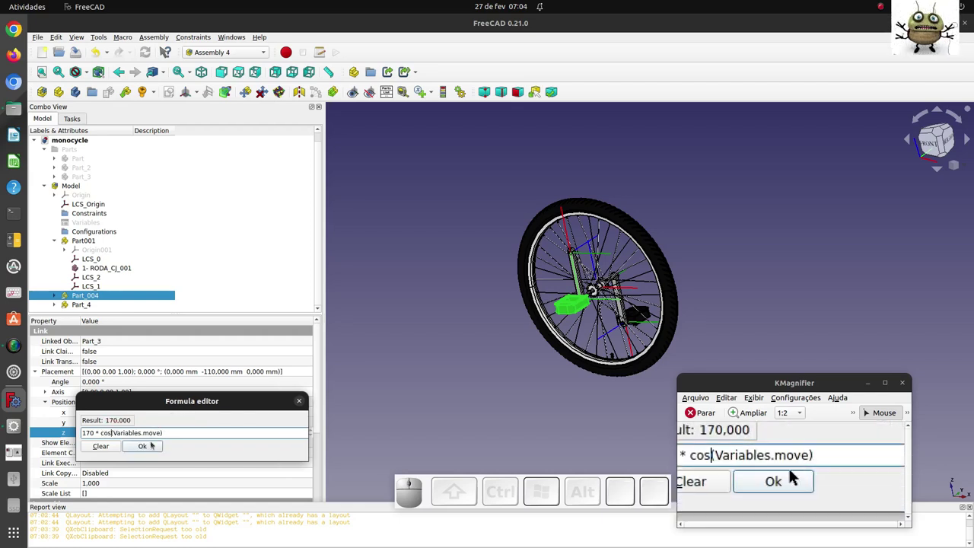
pyautogui.doubleClick(799, 474)
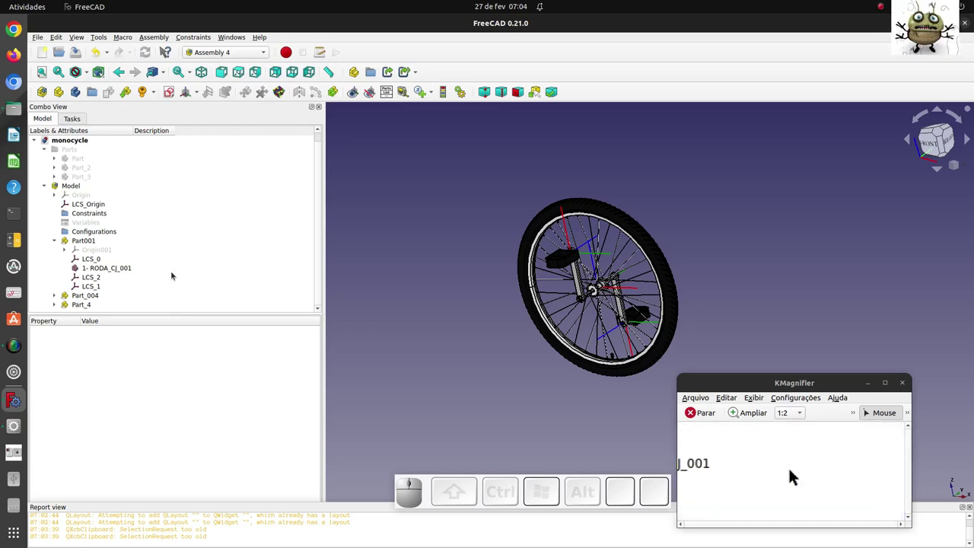
# Step: From Front view, scrub Animate Assembly's move value to 31 and back to 0
pyautogui.click(796, 473)
pyautogui.click(818, 474)
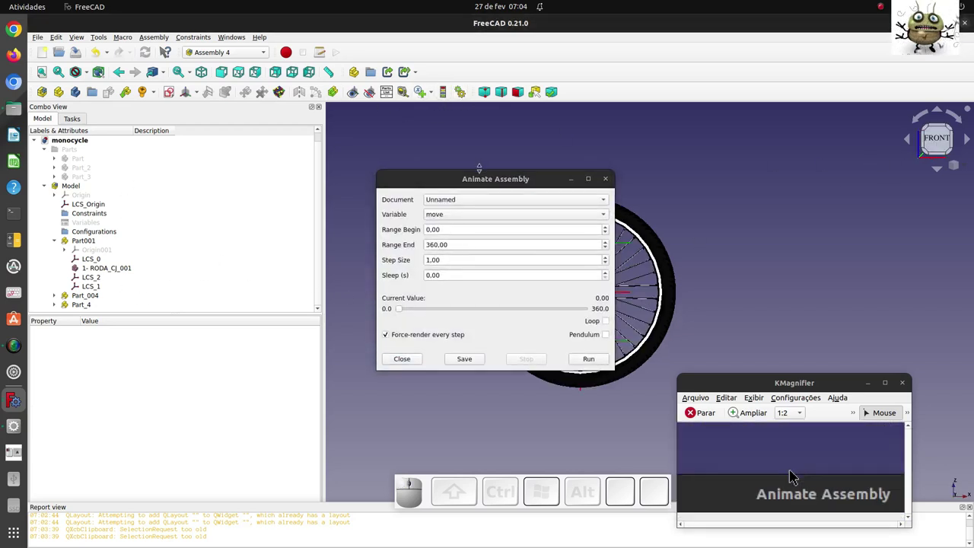
pyautogui.click(797, 474)
pyautogui.click(796, 474)
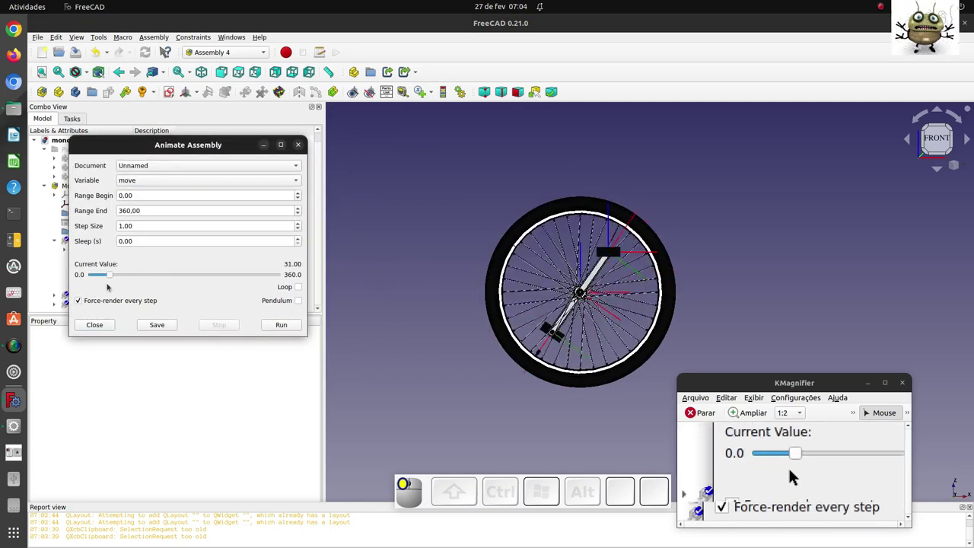
pyautogui.click(796, 473)
# Step: Drive Part_4's x position with -170*sin(Variables.move)
pyautogui.click(796, 473)
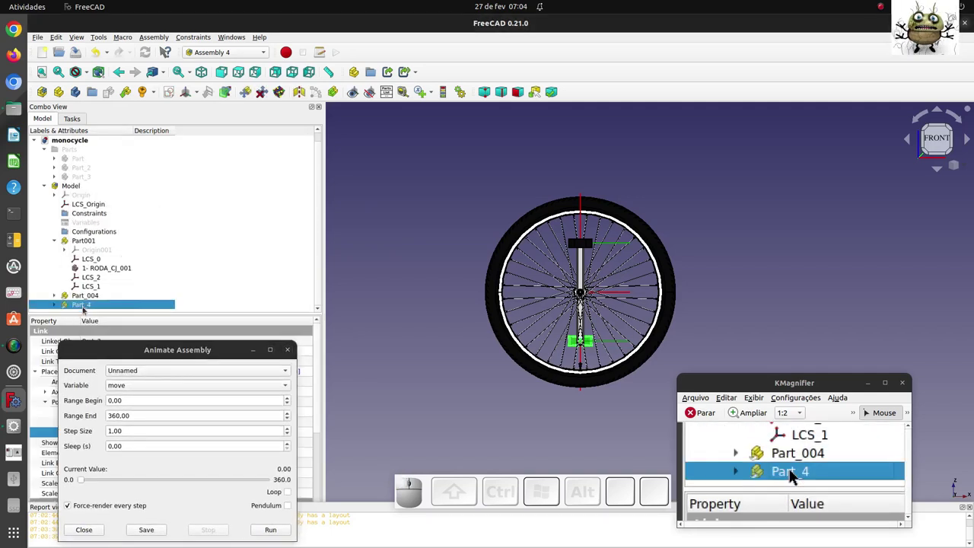
pyautogui.click(796, 474)
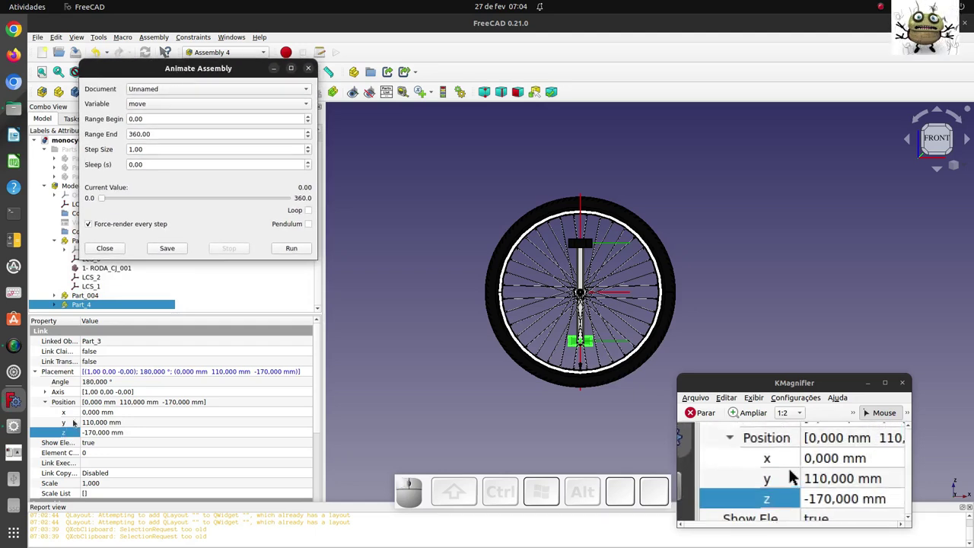
pyautogui.click(800, 474)
pyautogui.click(800, 474)
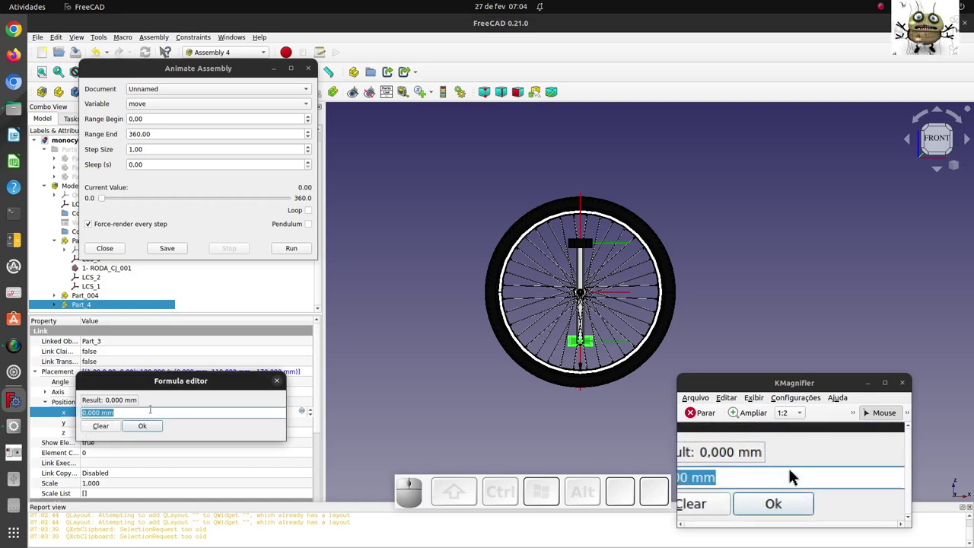
pyautogui.press('ctrl+v')
pyautogui.click(800, 474)
pyautogui.press('ß')
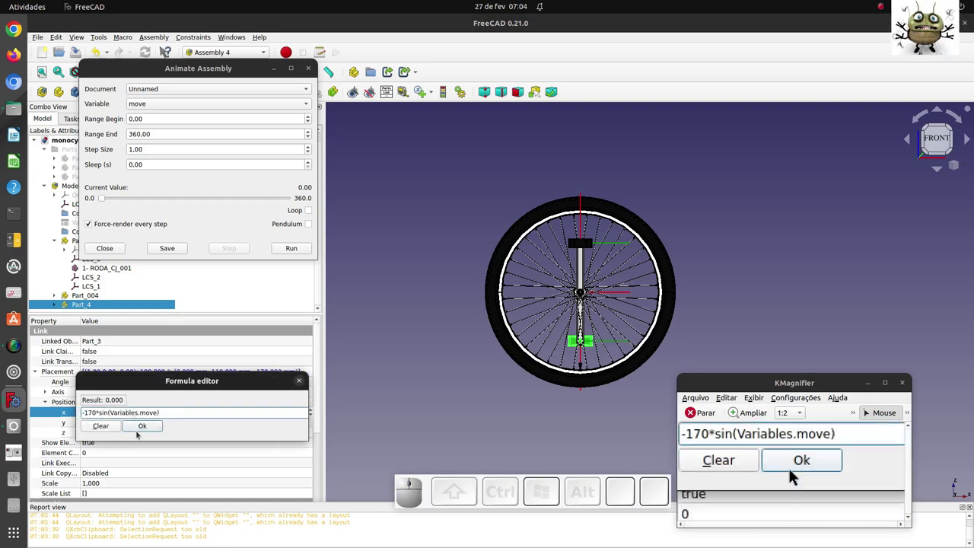
pyautogui.click(800, 474)
# Step: Drive Part_4's z position with -170*cos(Variables.move), placing it at -170 mm
pyautogui.click(800, 475)
pyautogui.click(800, 474)
pyautogui.click(800, 475)
pyautogui.press('ctrl+v')
pyautogui.click(800, 474)
pyautogui.press('ß')
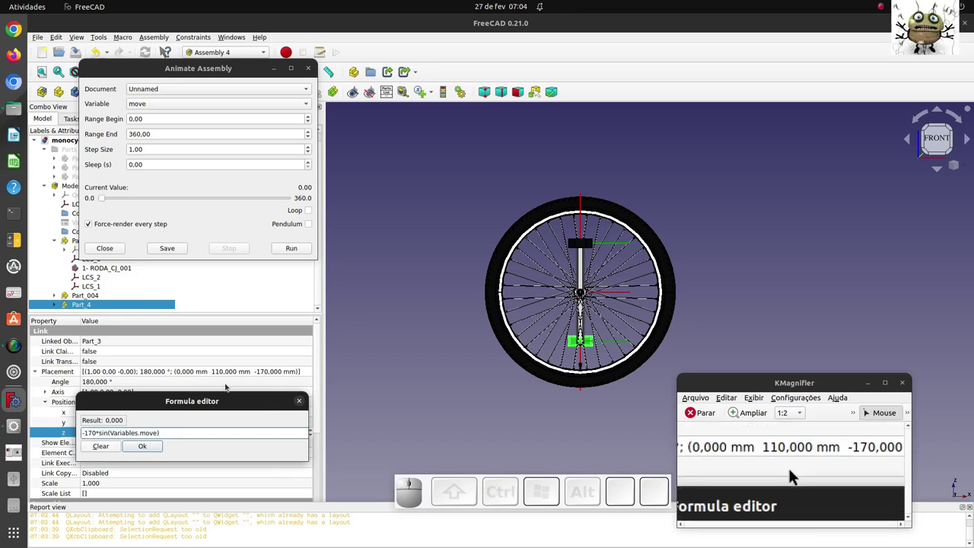
pyautogui.press('Right')
pyautogui.press('Right')
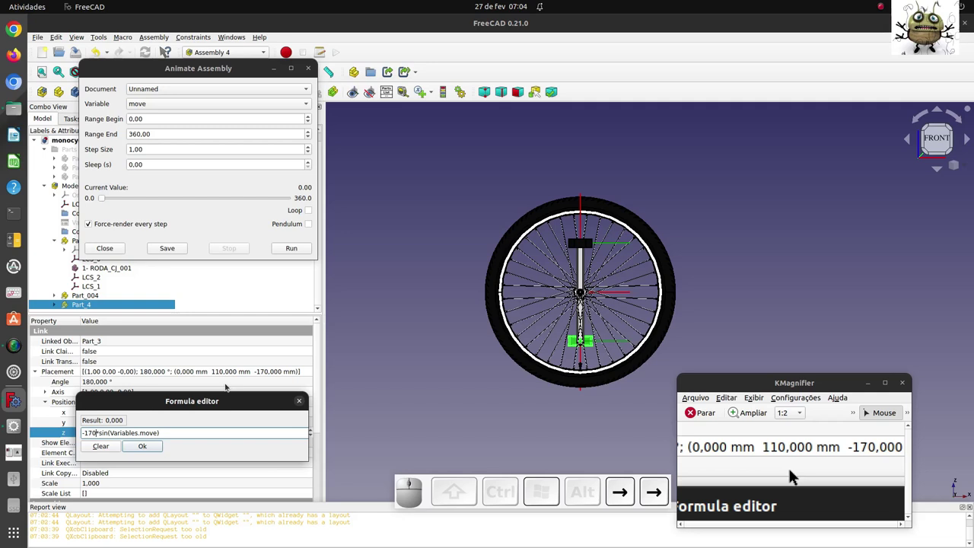
pyautogui.click(796, 473)
pyautogui.press('BackSpace')
pyautogui.press('BackSpace')
pyautogui.press('BackSpace')
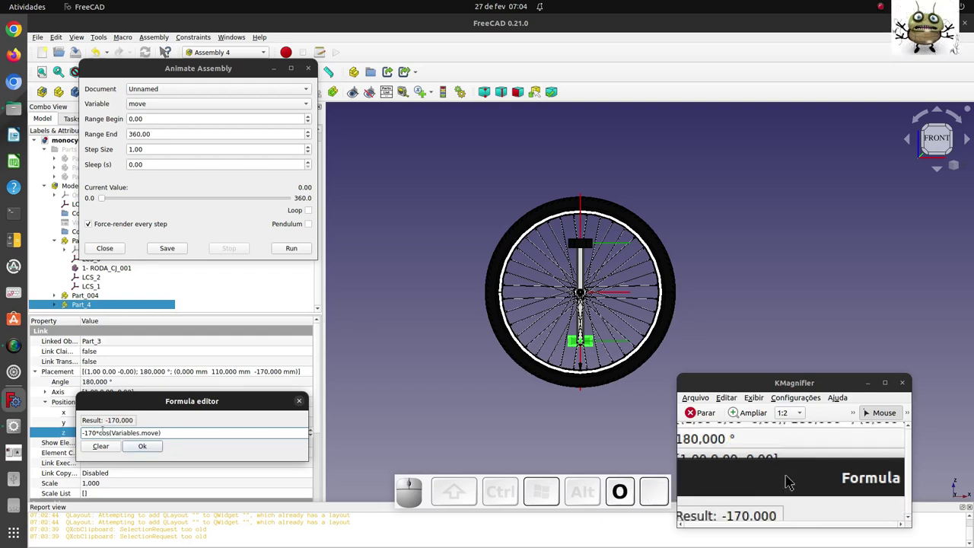
pyautogui.click(796, 474)
pyautogui.click(796, 473)
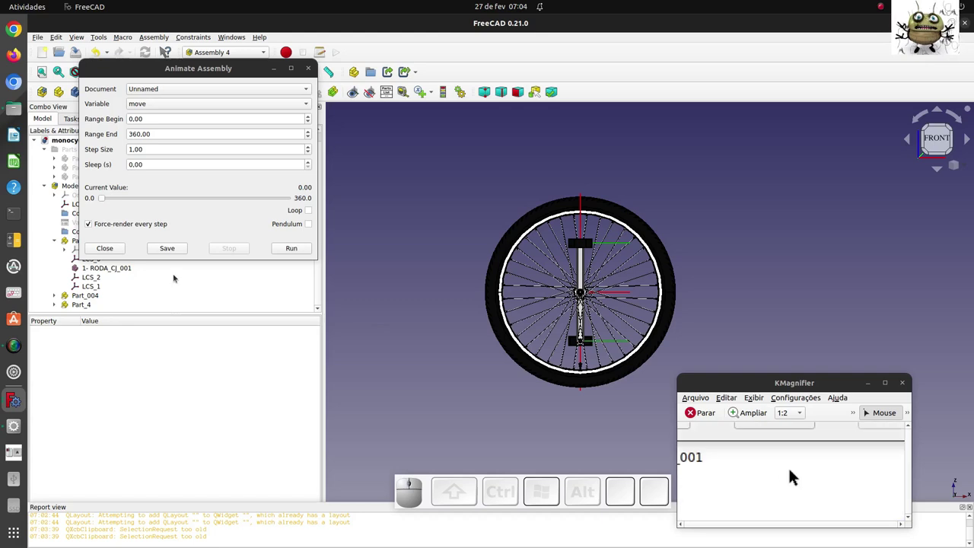
# Step: Scrub the animation to confirm both pedals circle the hub, then close it
pyautogui.click(796, 473)
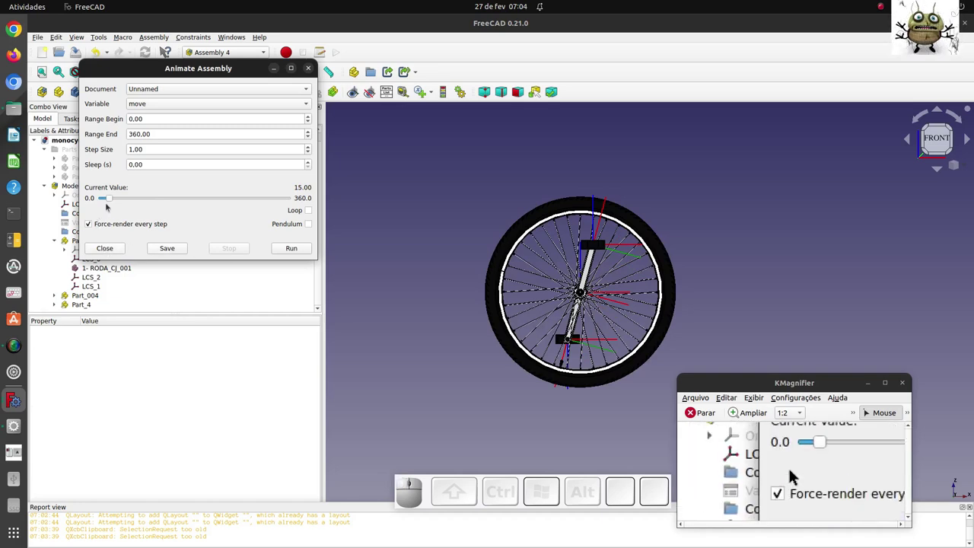
pyautogui.click(796, 474)
pyautogui.click(796, 474)
# Step: Return to isometric view and fit the whole unicycle on screen
pyautogui.click(796, 474)
pyautogui.press('0')
pyautogui.scroll(-3)
pyautogui.scroll(3)
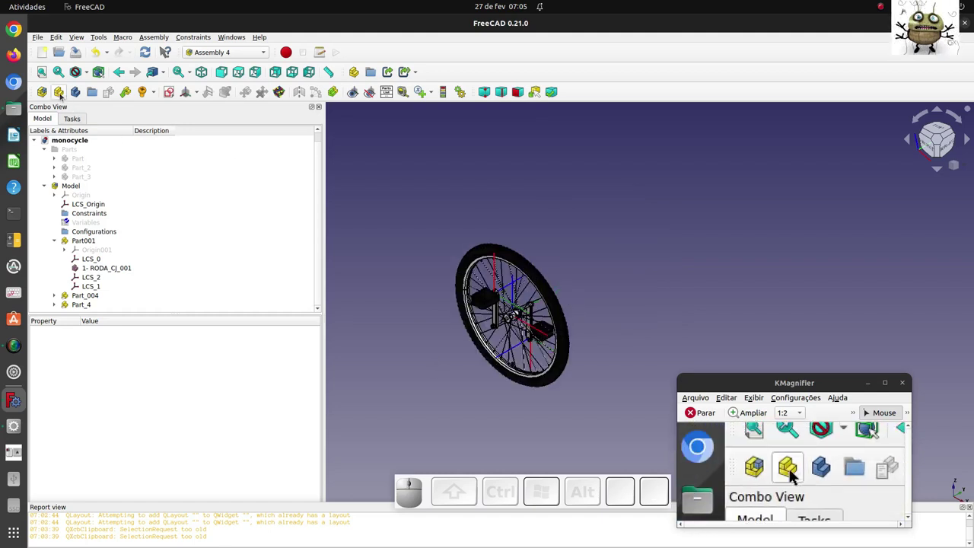
# Step: Link the seat Part_2 into the assembly as Part_005 and expand its Position
pyautogui.click(796, 474)
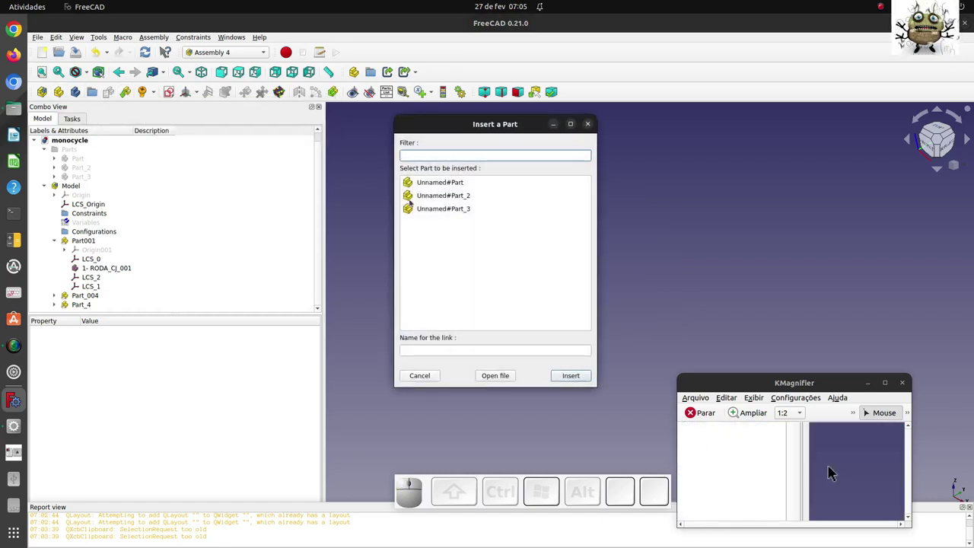
pyautogui.click(797, 473)
pyautogui.click(796, 474)
pyautogui.click(796, 473)
pyautogui.click(797, 473)
pyautogui.click(796, 473)
pyautogui.click(796, 474)
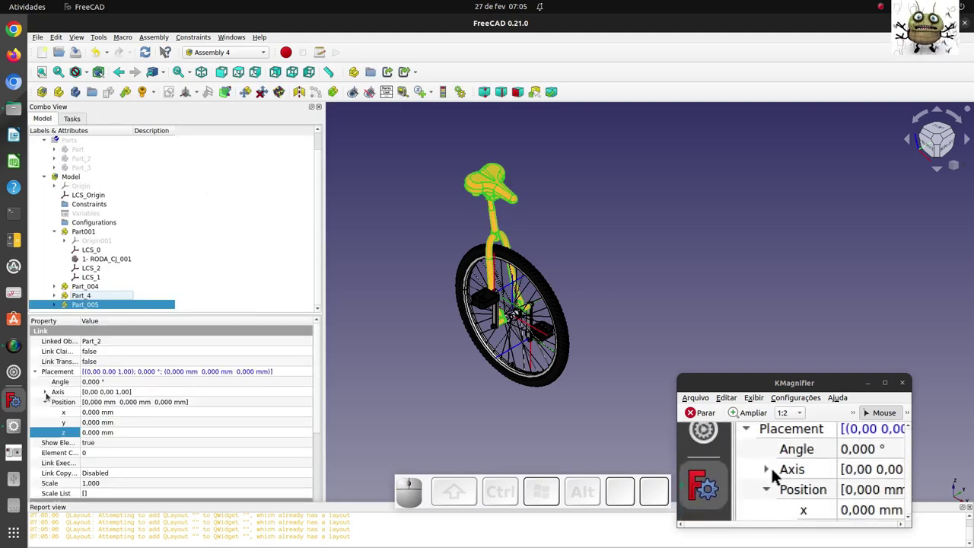
# Step: Drive the seat's x position with Variables.move*pi*660/360
pyautogui.click(796, 473)
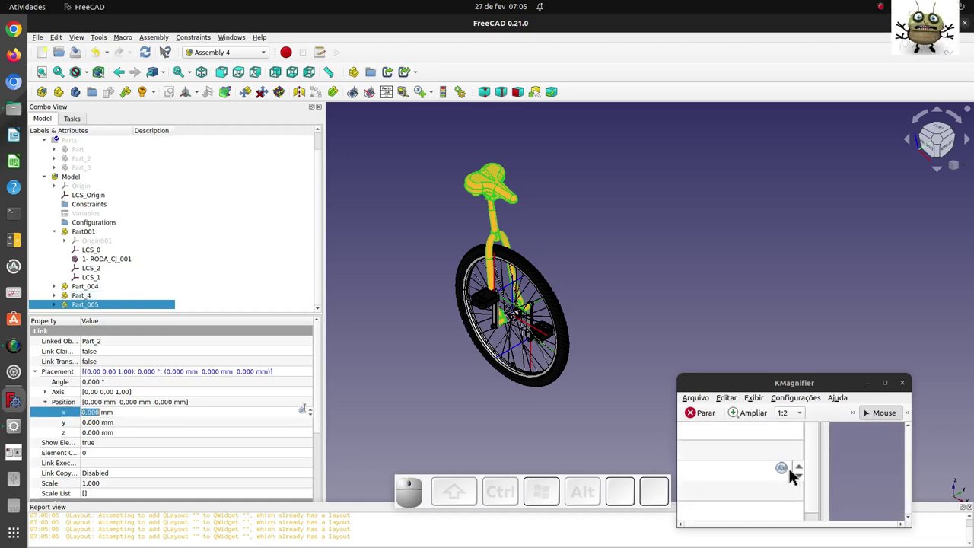
pyautogui.click(796, 473)
pyautogui.press('v')
pyautogui.click(796, 474)
pyautogui.click(796, 473)
pyautogui.click(796, 474)
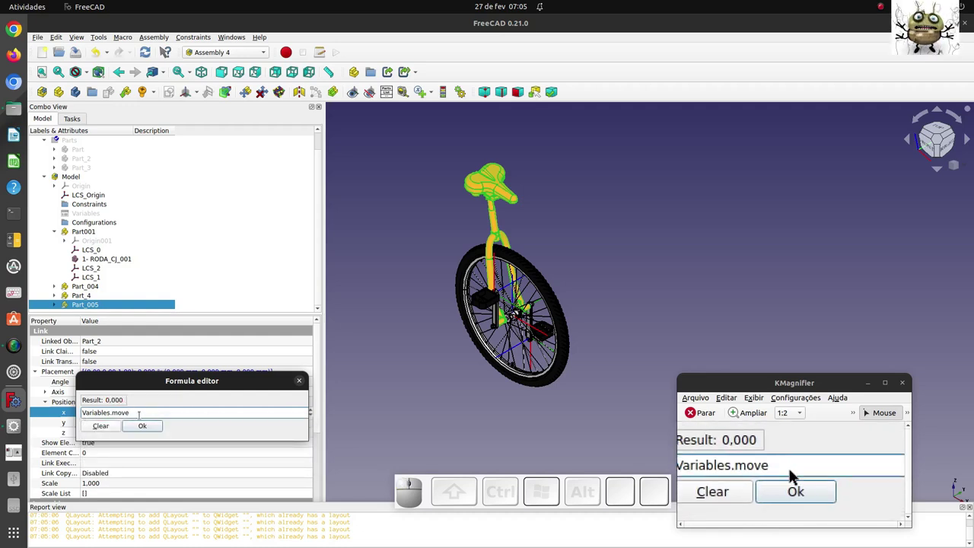
pyautogui.press('shift+8')
pyautogui.press('p')
pyautogui.press('i')
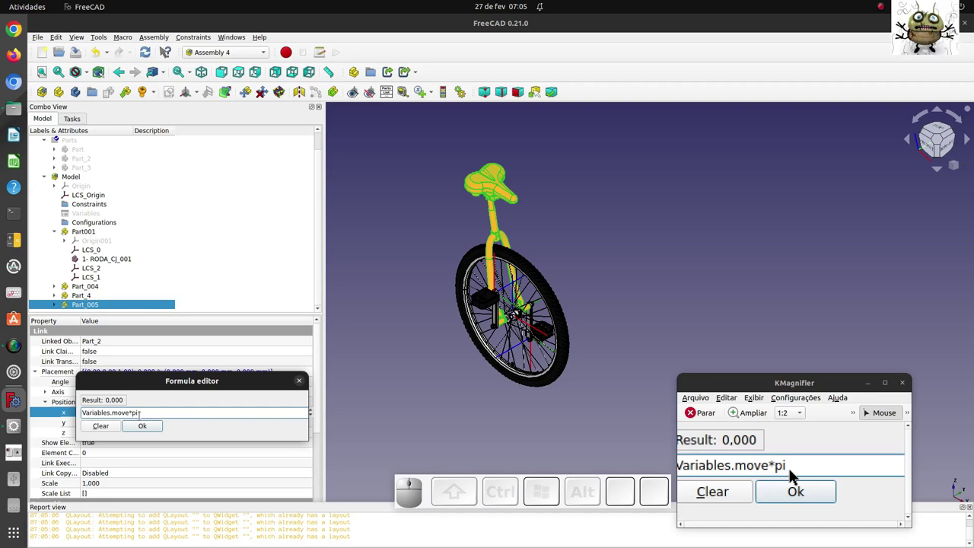
pyautogui.press('shift+8')
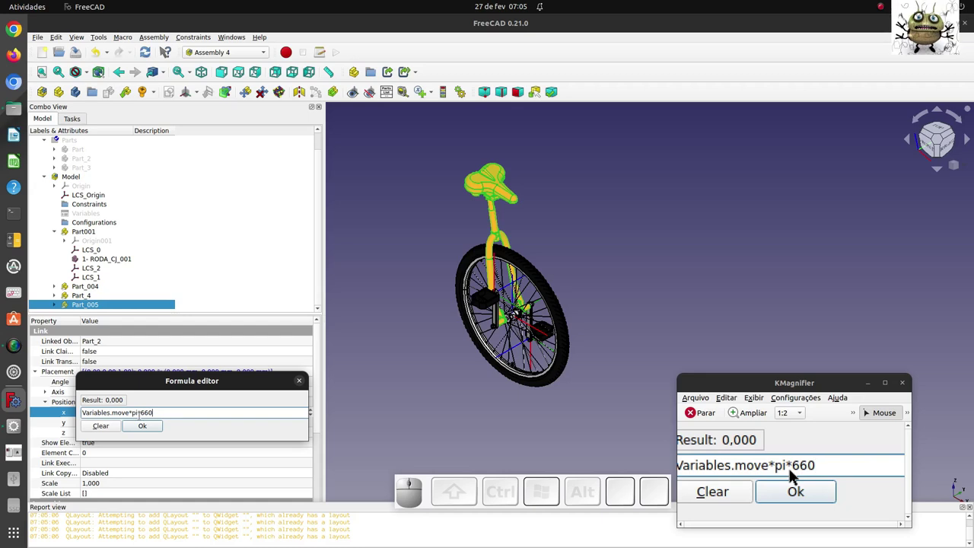
pyautogui.press('-')
pyautogui.press('0')
pyautogui.click(796, 474)
pyautogui.rightClick(796, 474)
pyautogui.click(796, 473)
pyautogui.click(796, 474)
pyautogui.click(796, 473)
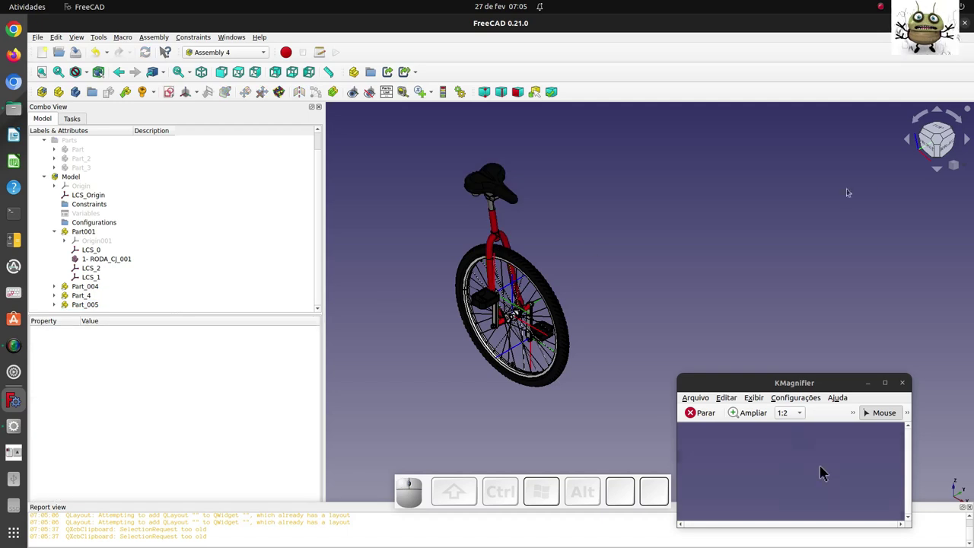
# Step: Switch to Front view and bring up the Animate Assembly dialog
pyautogui.click(815, 473)
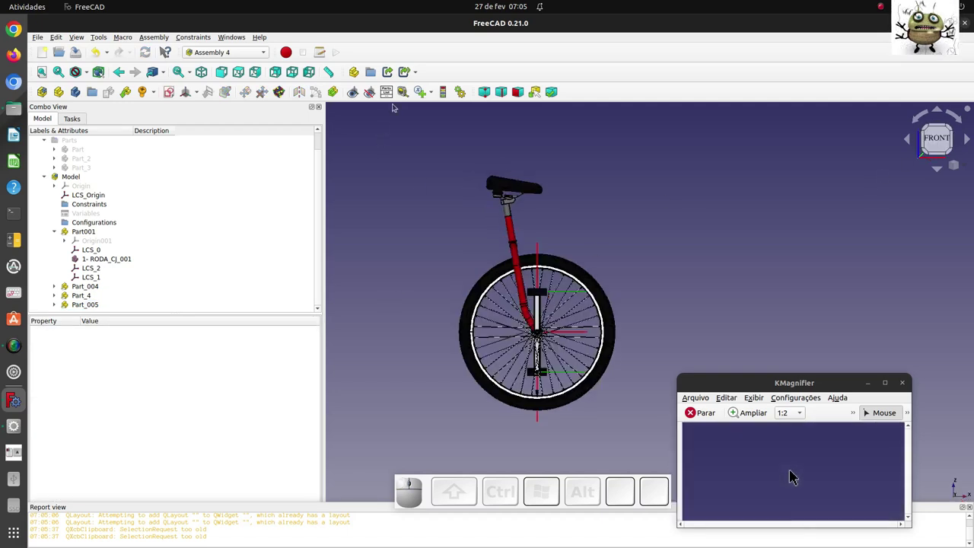
pyautogui.click(796, 473)
pyautogui.click(796, 473)
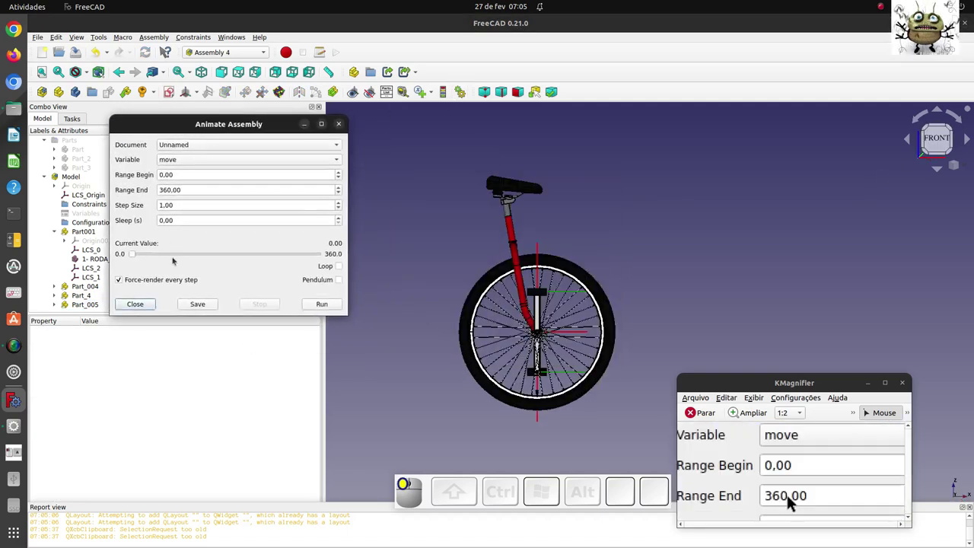
pyautogui.click(796, 474)
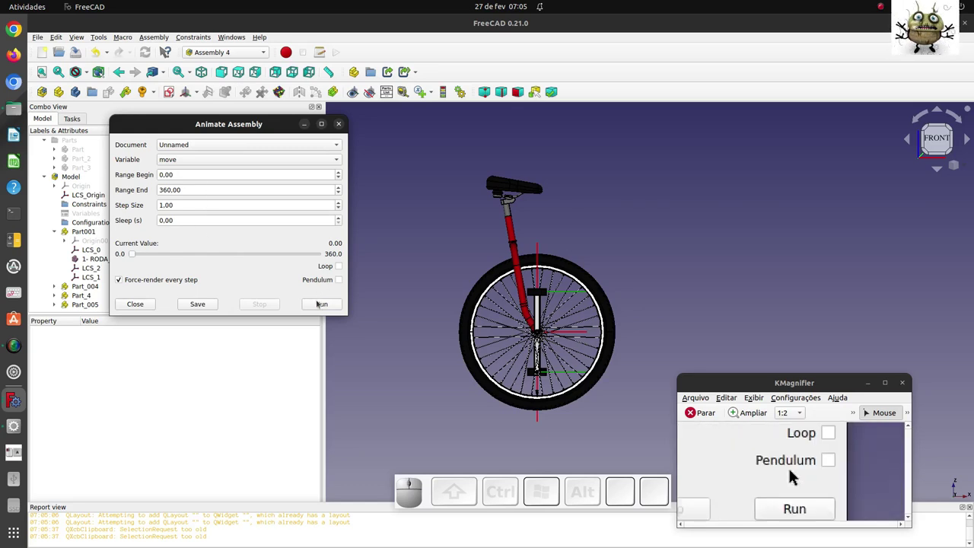
# Step: Run the rolling animation, close the dialog and select wheel Part001
pyautogui.click(796, 473)
pyautogui.click(796, 473)
pyautogui.click(785, 473)
pyautogui.click(797, 474)
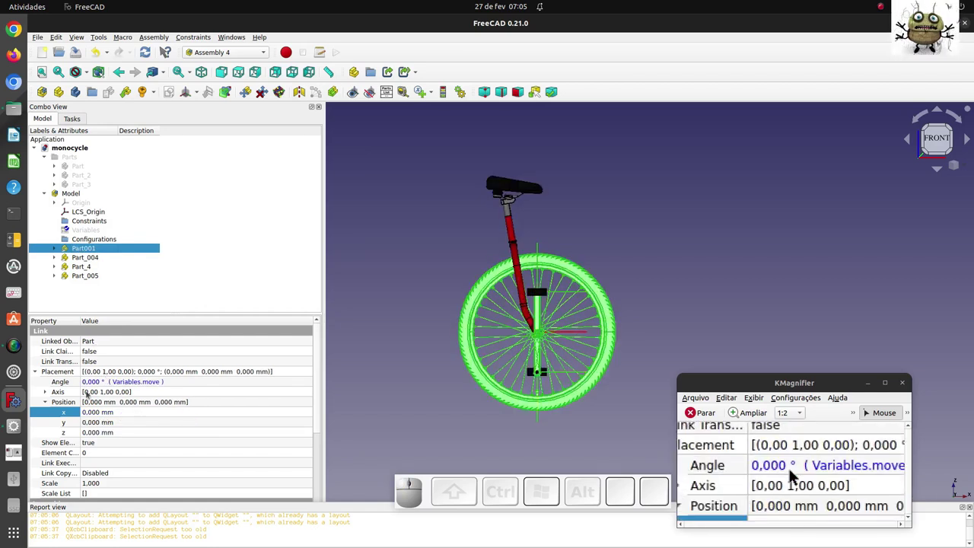
# Step: Give the wheel's x Position a formula driven by Variables.move so it translates as it rolls
pyautogui.click(796, 473)
pyautogui.click(796, 474)
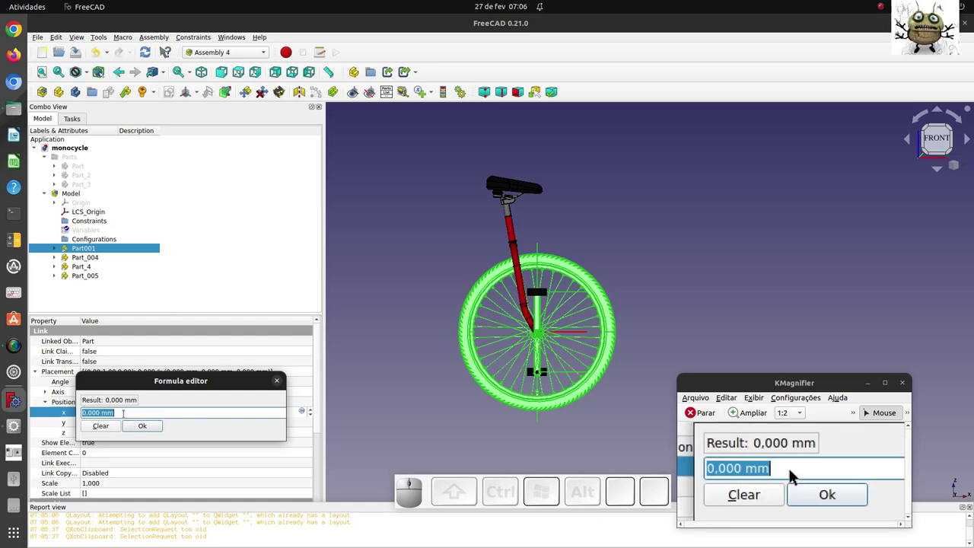
pyautogui.press('ctrl+v')
pyautogui.click(796, 474)
pyautogui.click(797, 473)
pyautogui.click(796, 474)
pyautogui.click(796, 473)
pyautogui.click(796, 474)
pyautogui.press("shift+'")
pyautogui.press('ctrl+v')
# Step: Give pedal Part_4's x Position a sine-based formula adding Variables.move*pi*660/360
pyautogui.click(796, 473)
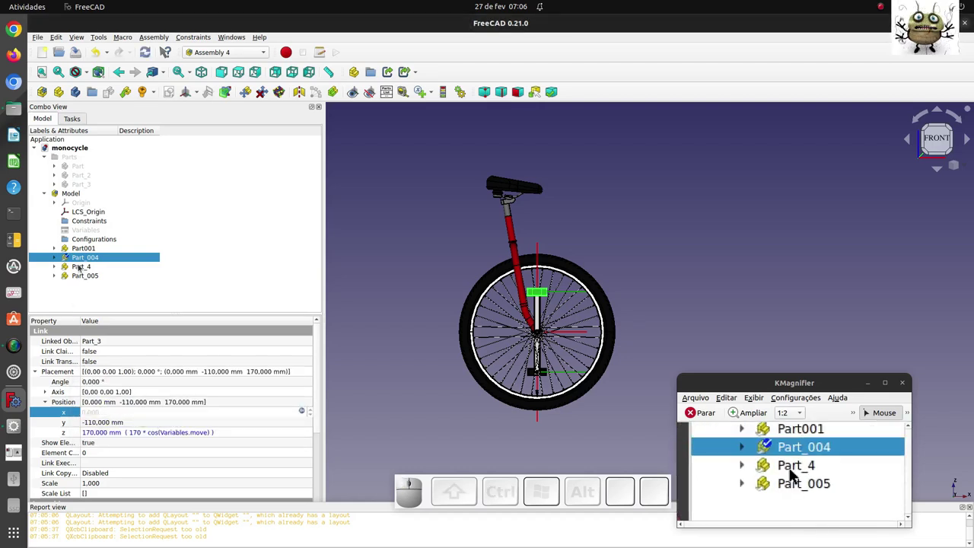
pyautogui.click(796, 474)
pyautogui.click(796, 474)
pyautogui.click(796, 473)
pyautogui.click(797, 473)
pyautogui.press("shift+'")
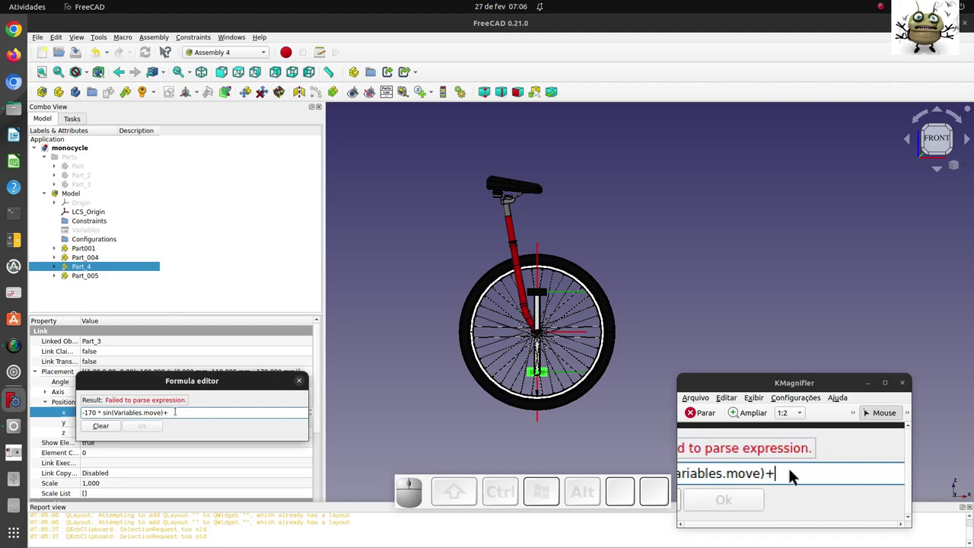
pyautogui.press('ctrl+v')
# Step: Run the rolling animation from Animate Assembly so the unicycle moves forward
pyautogui.click(796, 474)
pyautogui.click(796, 473)
pyautogui.click(796, 472)
pyautogui.click(797, 474)
pyautogui.click(796, 474)
pyautogui.click(796, 473)
pyautogui.scroll(-3)
pyautogui.scroll(3)
# Step: Stop the animation at 74, switch to isometric view and show the assembly's LCS_Origin near the wheel hub
pyautogui.press('0')
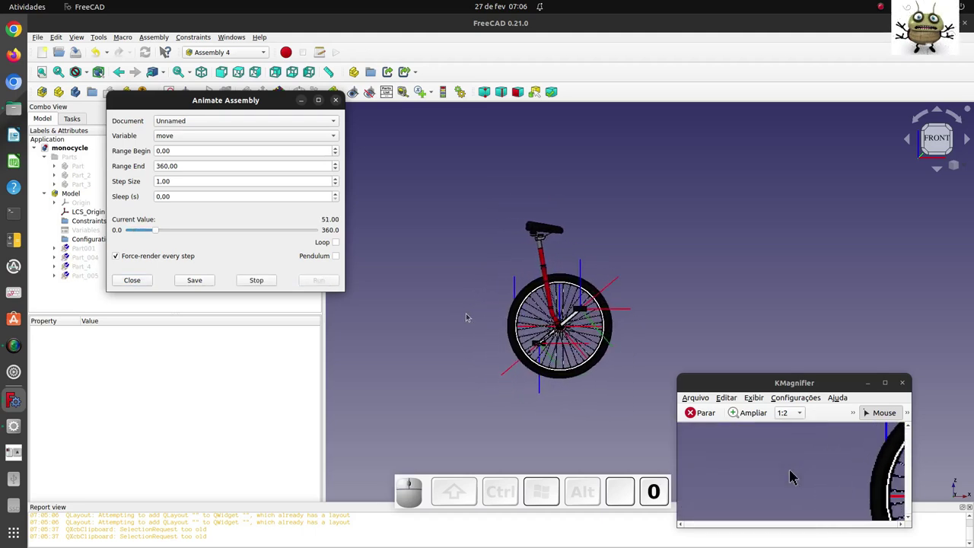
pyautogui.click(797, 473)
pyautogui.click(796, 473)
pyautogui.press('0')
pyautogui.scroll(3)
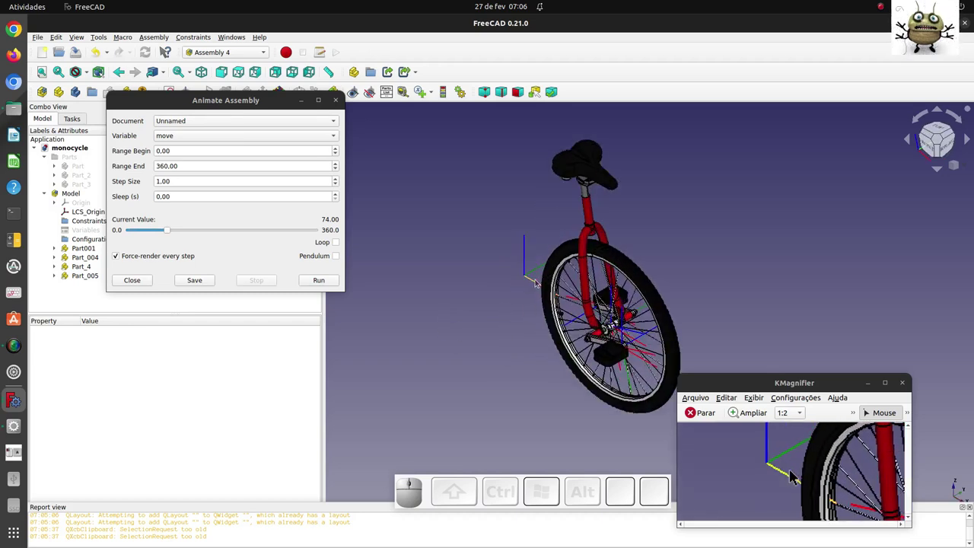
pyautogui.click(796, 474)
pyautogui.press('space')
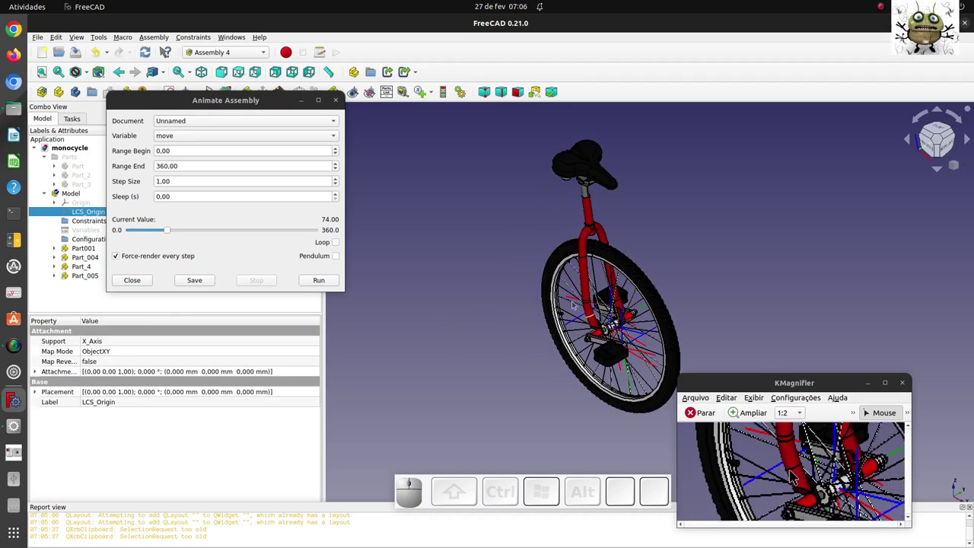
pyautogui.scroll(3)
pyautogui.scroll(-3)
pyautogui.moveTo(796, 474); pyautogui.dragTo(796, 474)
# Step: Expand the wheel part and show its LCS_0 and crank LCS_1 (240° rotation) coordinate systems
pyautogui.click(796, 473)
pyautogui.press('space')
pyautogui.click(796, 473)
pyautogui.press('space')
pyautogui.click(796, 473)
pyautogui.press('space')
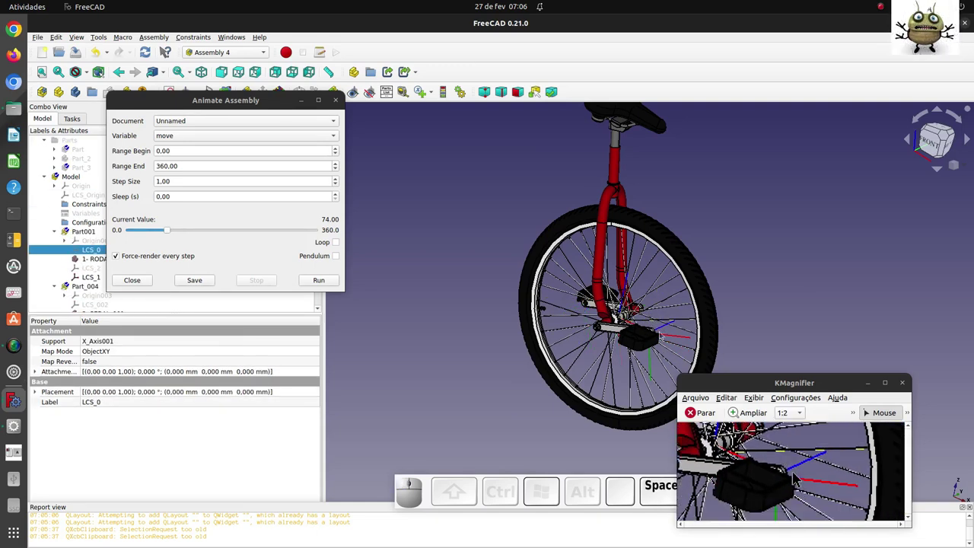
pyautogui.click(796, 473)
pyautogui.press('space')
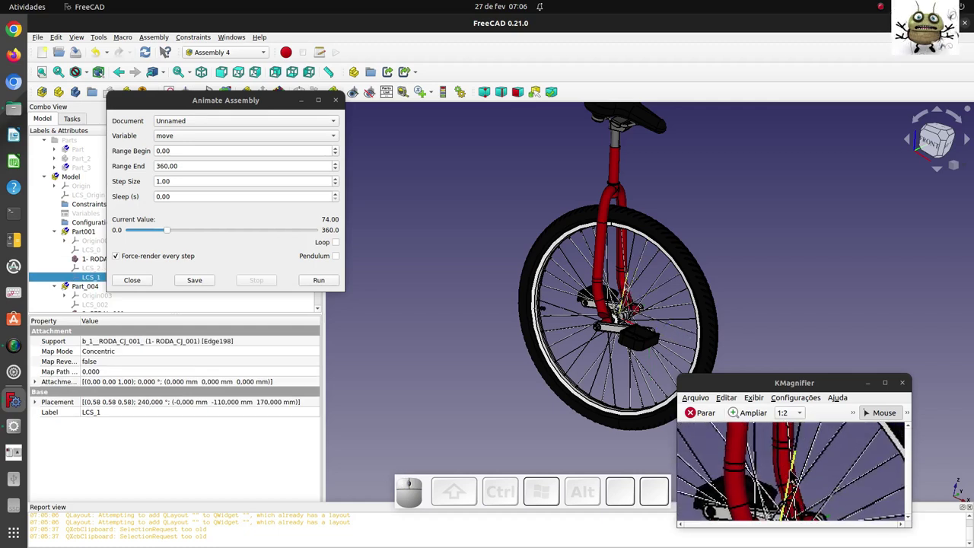
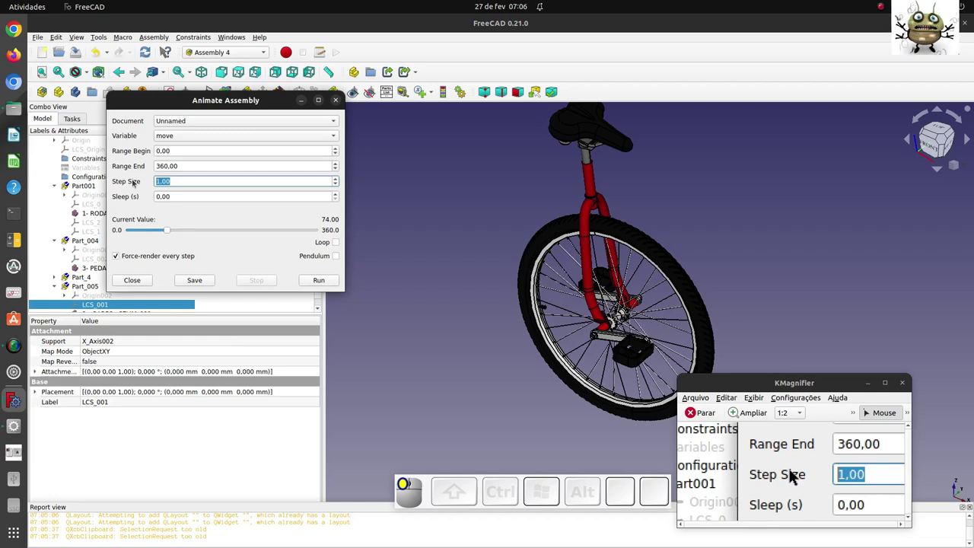
# Step: Rerun the animation with Step Size 2 and Pendulum enabled so the unicycle rolls back and forth
pyautogui.press('2')
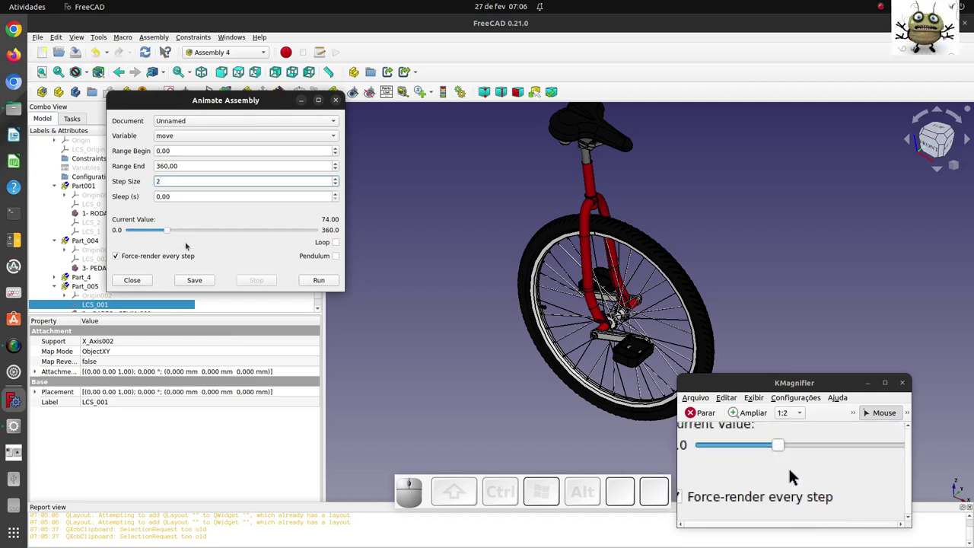
pyautogui.click(796, 473)
pyautogui.scroll(-3)
pyautogui.scroll(-3)
pyautogui.middleClick(796, 473)
pyautogui.scroll(3)
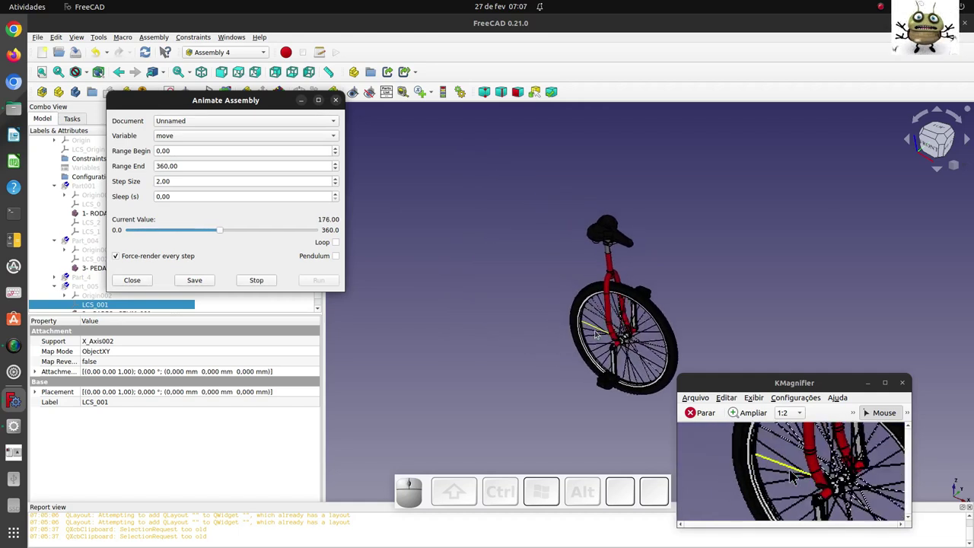
pyautogui.scroll(-3)
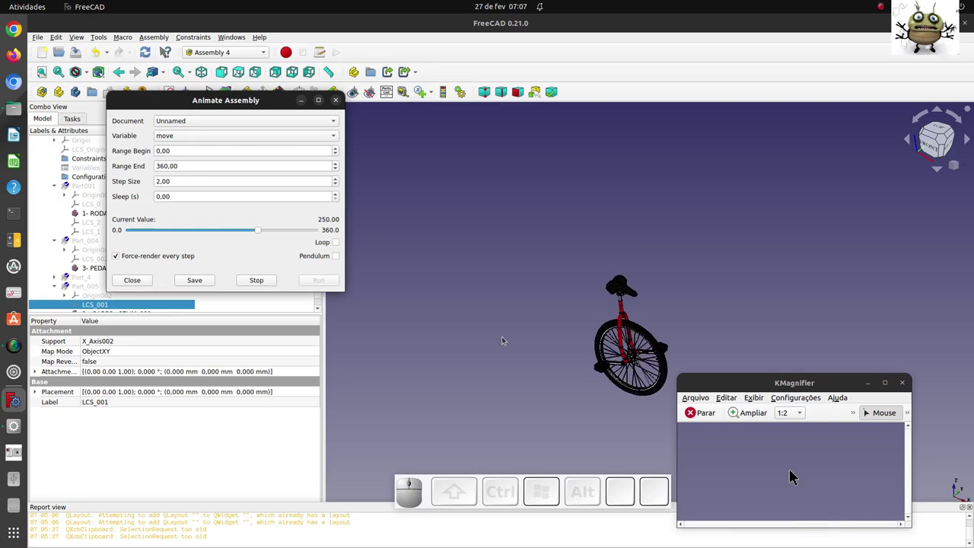
pyautogui.click(796, 473)
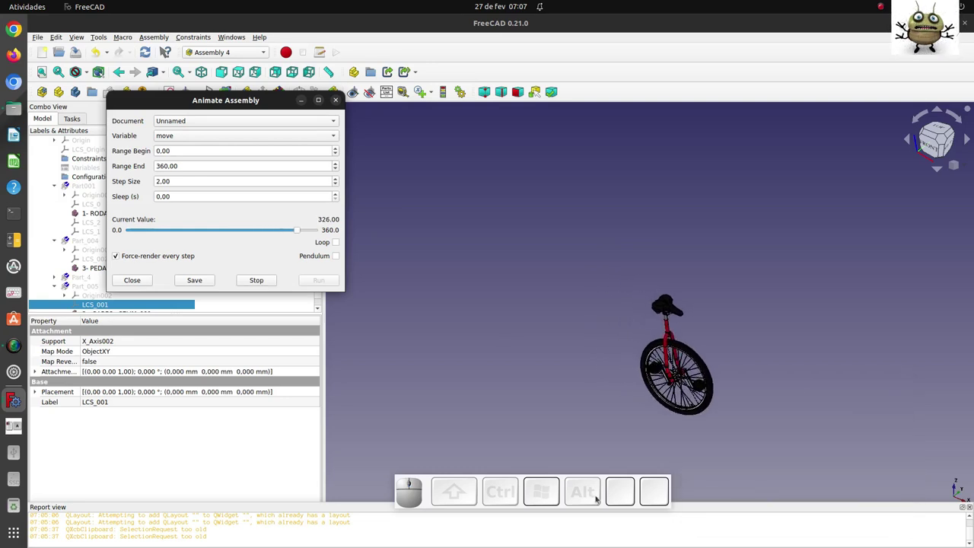